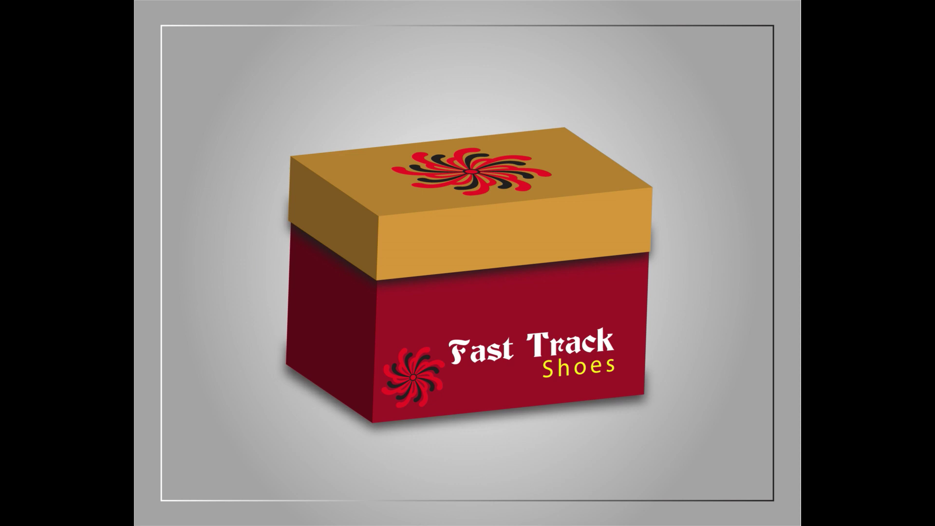
- Dismiss the finished preview to reveal the blank Untitled-1 artboard
{"action": "left_click", "coordinate": [484, 242]}
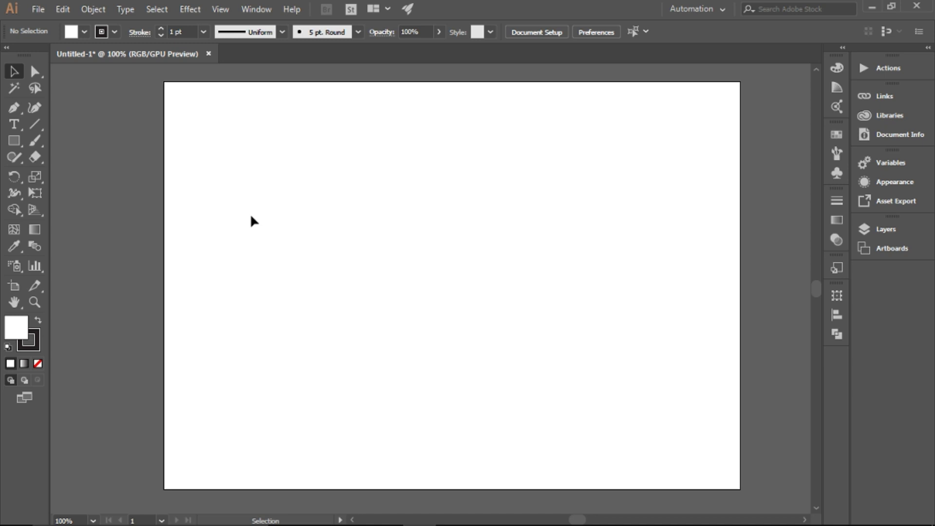
- Switch to the Rectangle tool to draw the orange box shape
{"action": "left_click", "coordinate": [19, 149]}
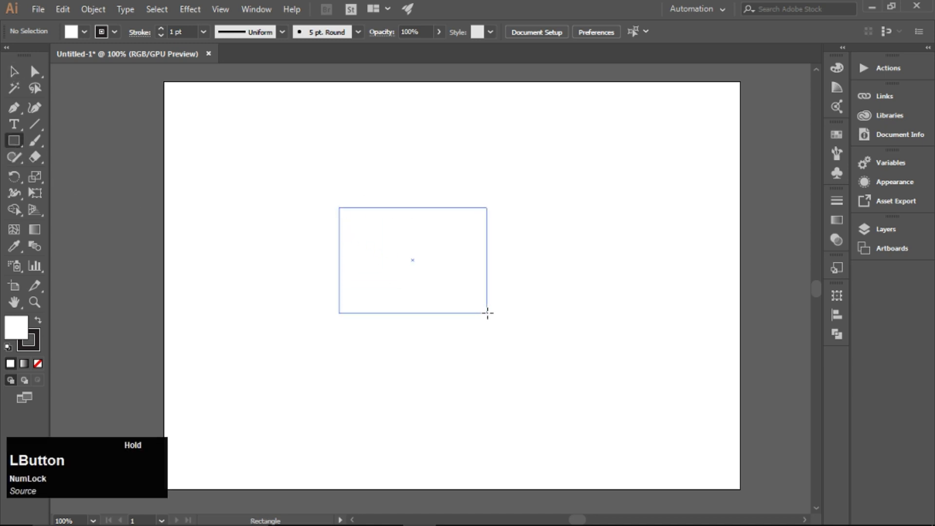
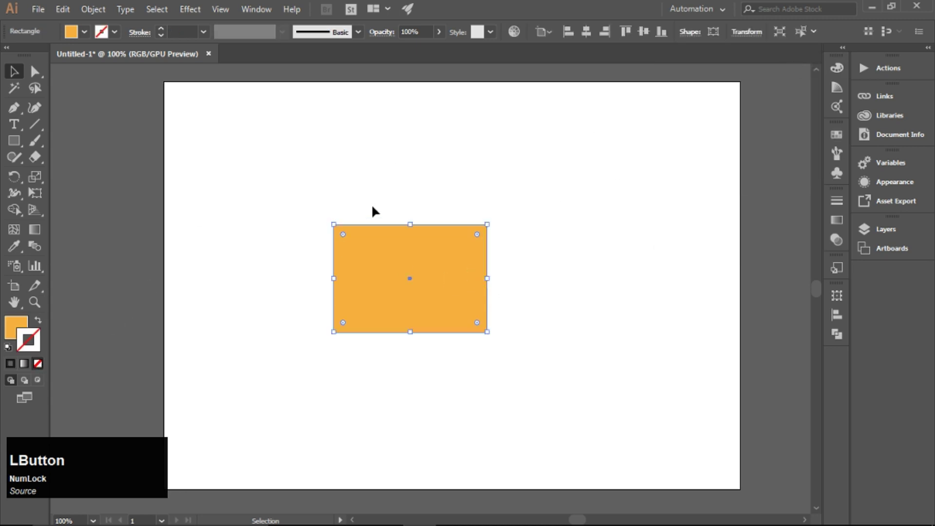
- Apply 3D Extrude & Bevel to the orange rectangle with Preview enabled
{"action": "left_click", "coordinate": [192, 13]}
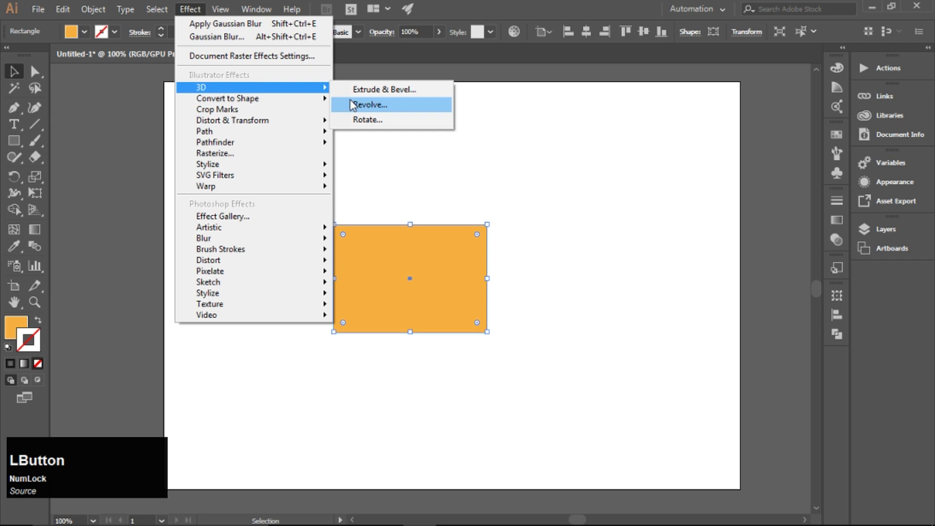
{"action": "left_click", "coordinate": [413, 97]}
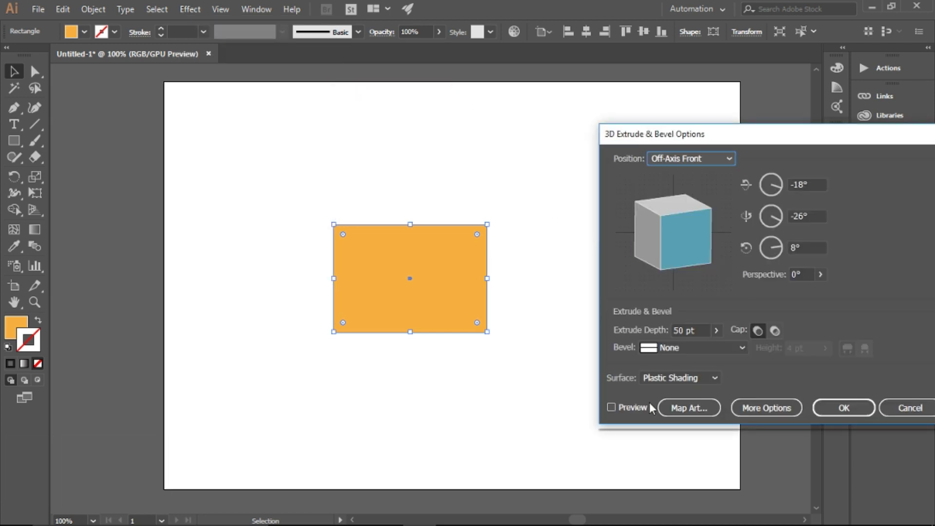
{"action": "left_click", "coordinate": [651, 410]}
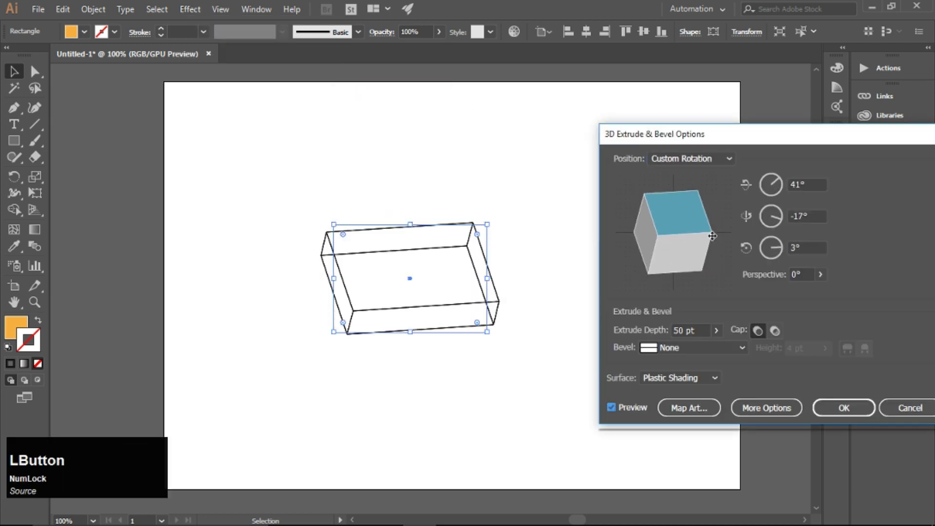
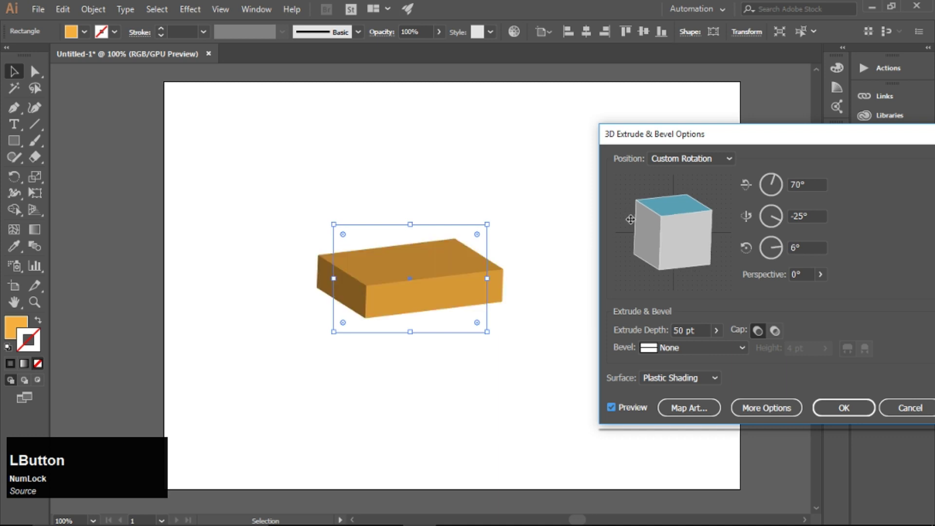
- Adjust the rotation to about 73°, -25°, 5° and confirm the tilted 3D slab
{"action": "scroll", "scroll_direction": "up", "scroll_amount": 3}
{"action": "scroll", "scroll_direction": "up", "scroll_amount": 3}
{"action": "scroll", "scroll_direction": "down", "scroll_amount": 3}
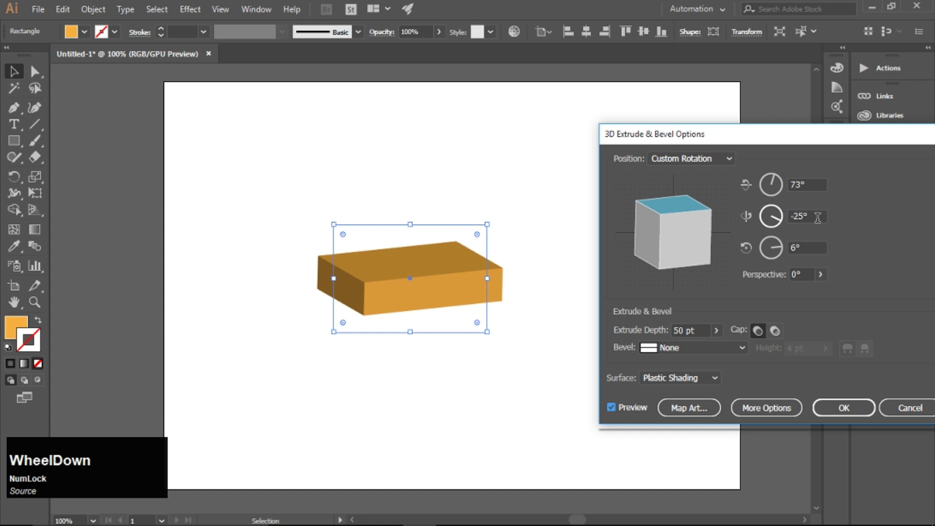
{"action": "scroll", "scroll_direction": "up", "scroll_amount": 3}
{"action": "scroll", "scroll_direction": "down", "scroll_amount": 3}
{"action": "scroll", "scroll_direction": "up", "scroll_amount": 3}
{"action": "scroll", "scroll_direction": "down", "scroll_amount": 3}
{"action": "scroll", "scroll_direction": "up", "scroll_amount": 3}
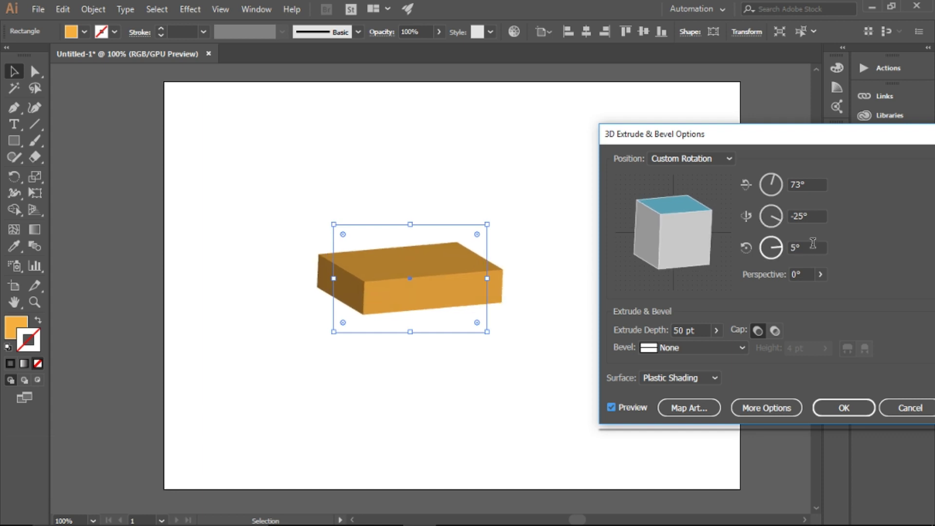
{"action": "scroll", "scroll_direction": "up", "scroll_amount": 3}
{"action": "scroll", "scroll_direction": "down", "scroll_amount": 3}
{"action": "scroll", "scroll_direction": "up", "scroll_amount": 3}
{"action": "scroll", "scroll_direction": "down", "scroll_amount": 3}
{"action": "scroll", "scroll_direction": "up", "scroll_amount": 3}
{"action": "scroll", "scroll_direction": "down", "scroll_amount": 3}
{"action": "scroll", "scroll_direction": "up", "scroll_amount": 3}
{"action": "left_click", "coordinate": [852, 414]}
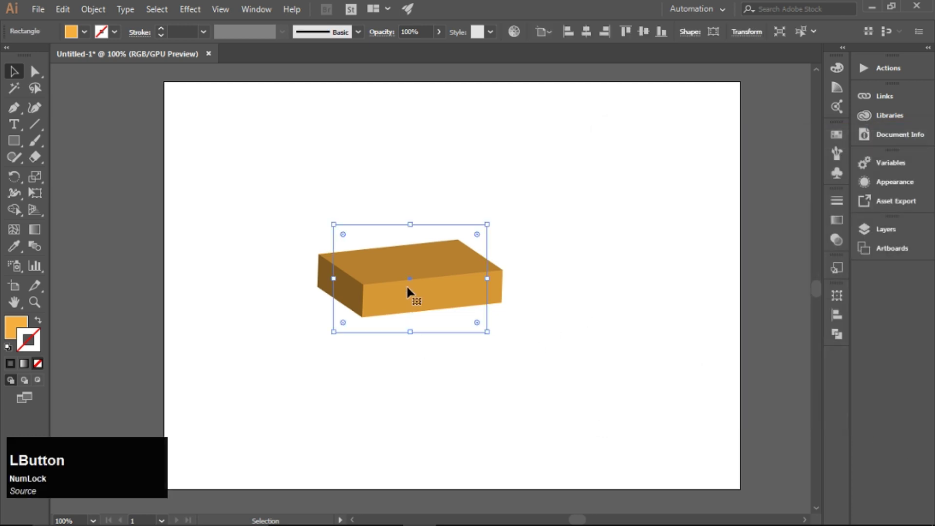
- Trace the upper slab's bottom edge with the Pen tool using no fill for the shadow shape
{"action": "left_click", "coordinate": [542, 354]}
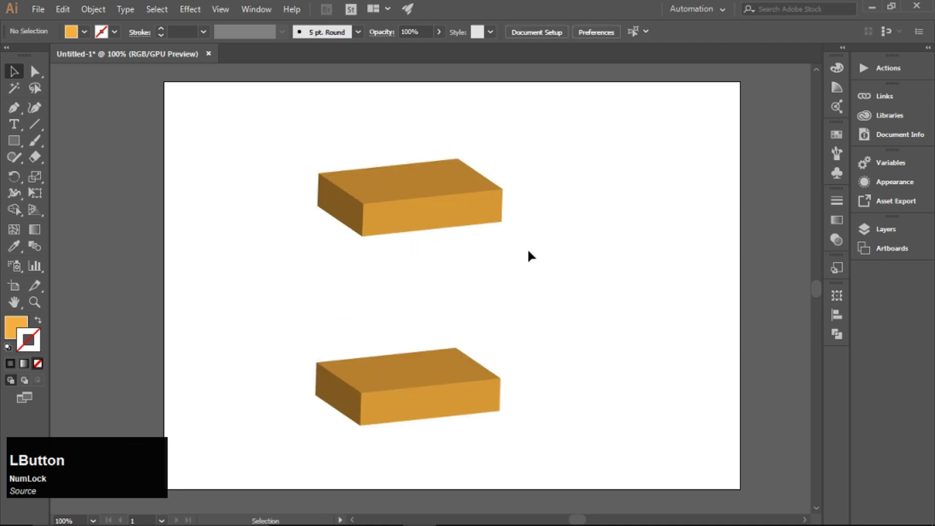
{"action": "left_click", "coordinate": [18, 115]}
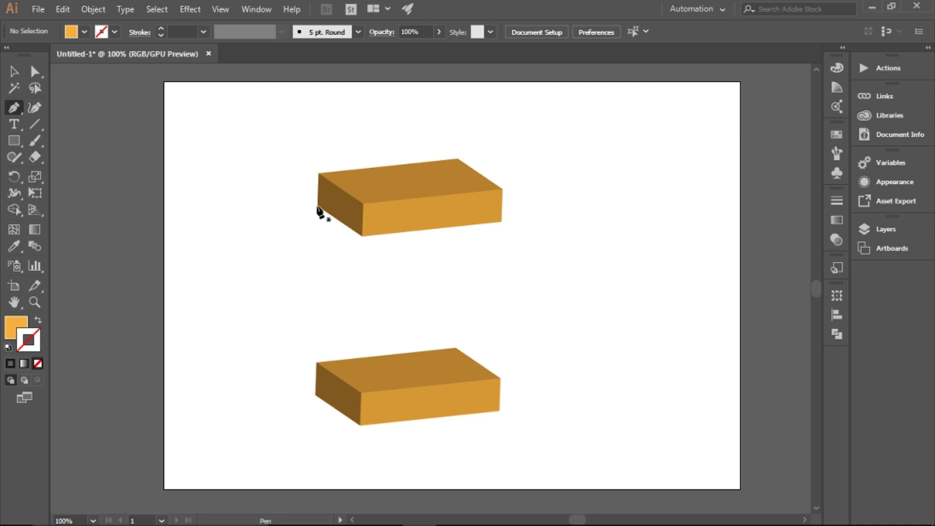
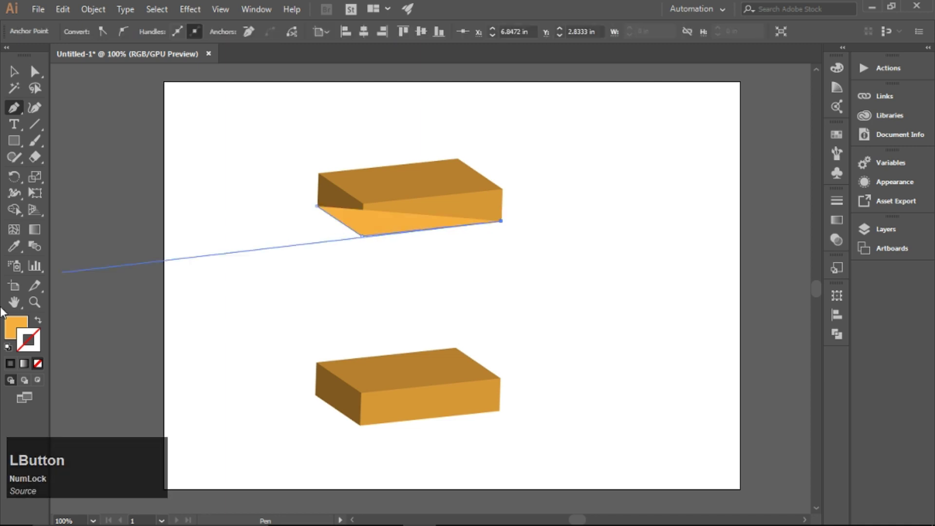
{"action": "left_click", "coordinate": [19, 329]}
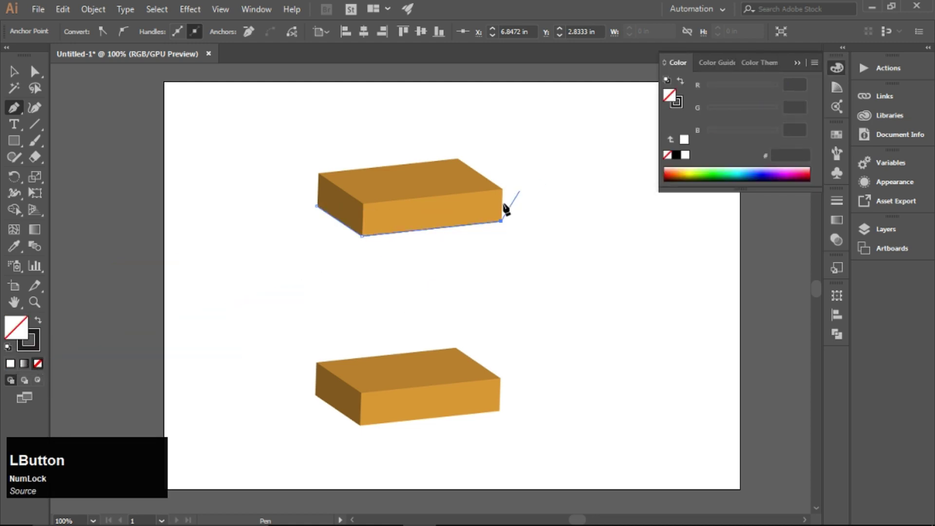
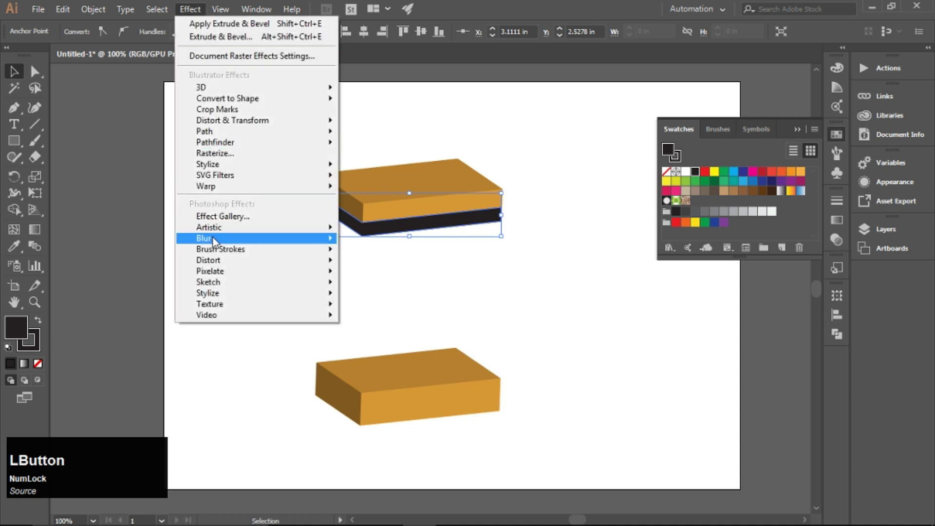
- Soften the shadow shape with a Gaussian Blur of radius 16
{"action": "left_click", "coordinate": [413, 244]}
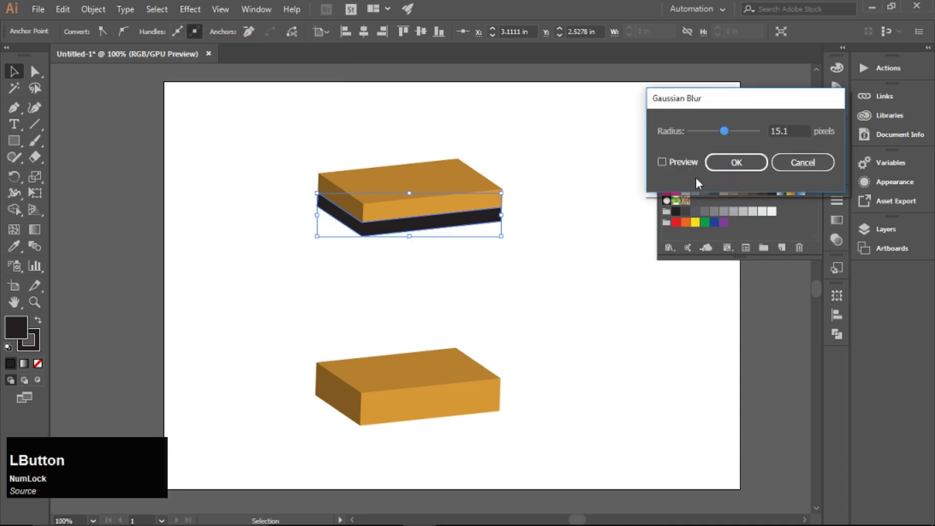
{"action": "scroll", "scroll_direction": "up", "scroll_amount": 3}
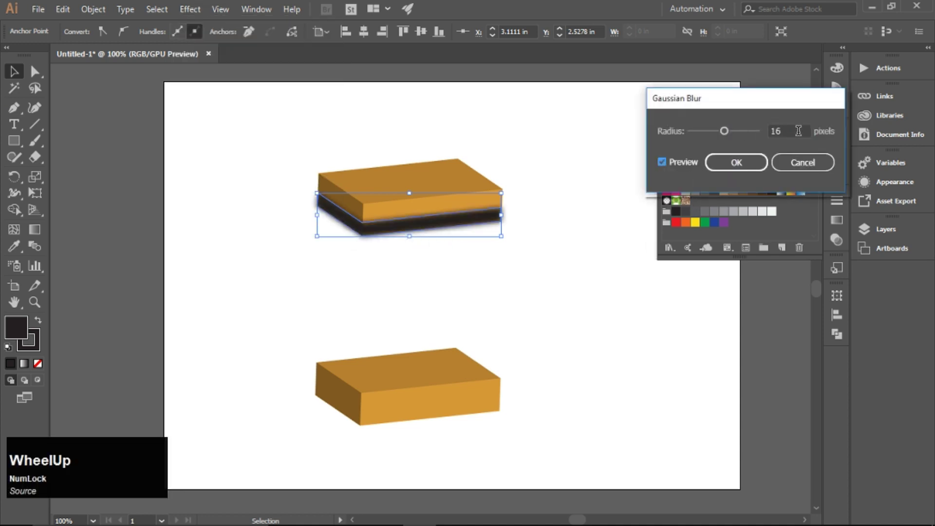
{"action": "left_click", "coordinate": [753, 168]}
- Send the blurred shadow behind the orange slab and reselect it for positioning
{"action": "right_click", "coordinate": [440, 226]}
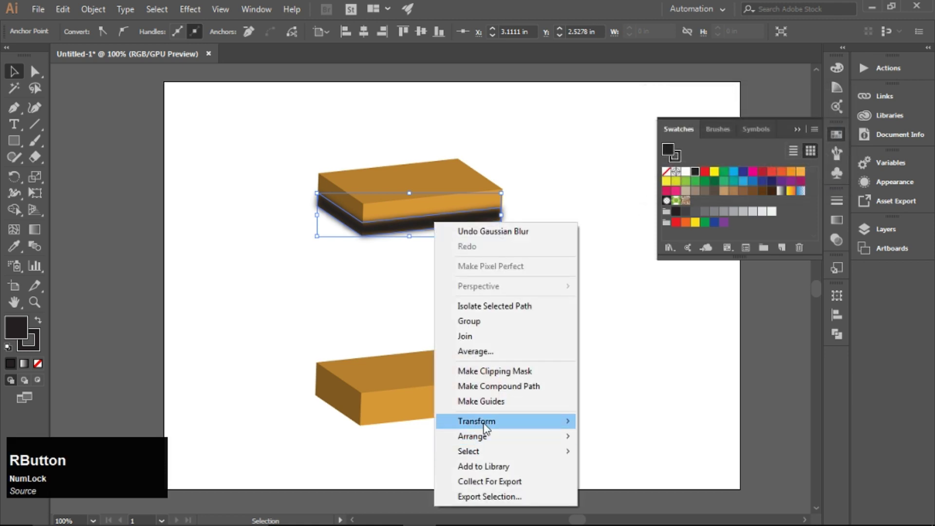
{"action": "left_click", "coordinate": [498, 435]}
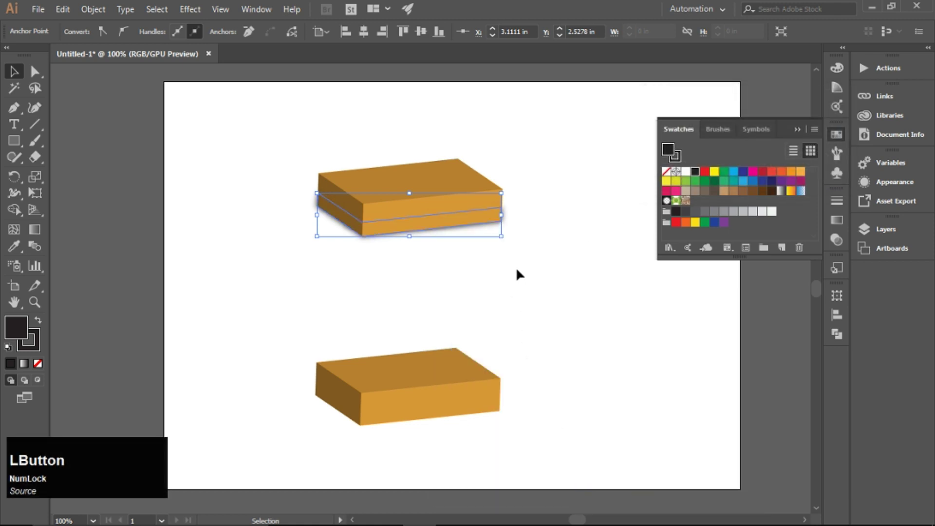
{"action": "key", "text": "Down"}
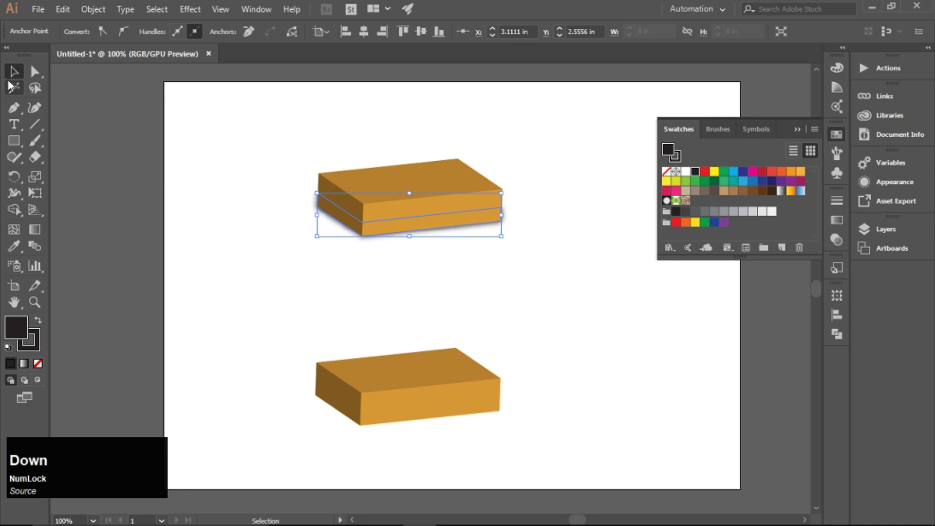
{"action": "left_click", "coordinate": [112, 100]}
{"action": "key", "text": "Up"}
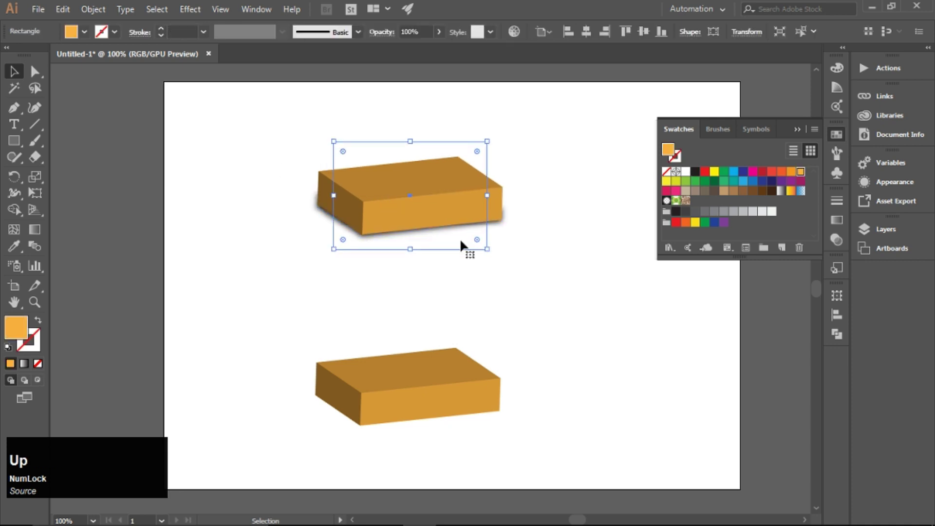
{"action": "left_click", "coordinate": [526, 255]}
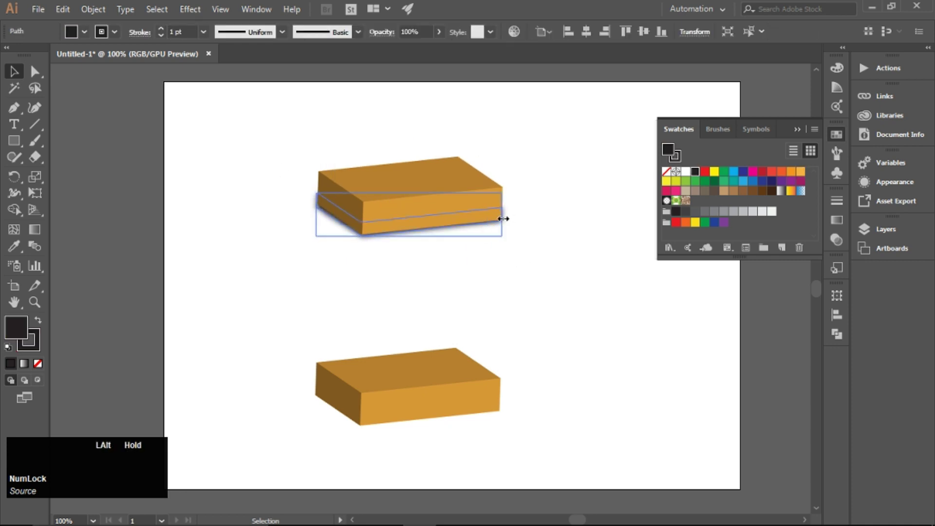
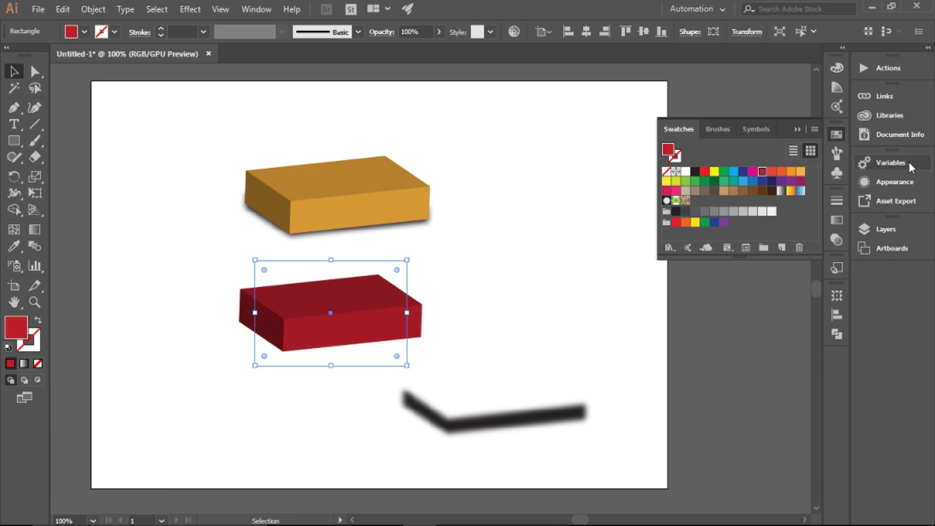
- Enable Preview in the red shape's 3D Extrude & Bevel options to deepen the base
{"action": "left_click", "coordinate": [897, 190]}
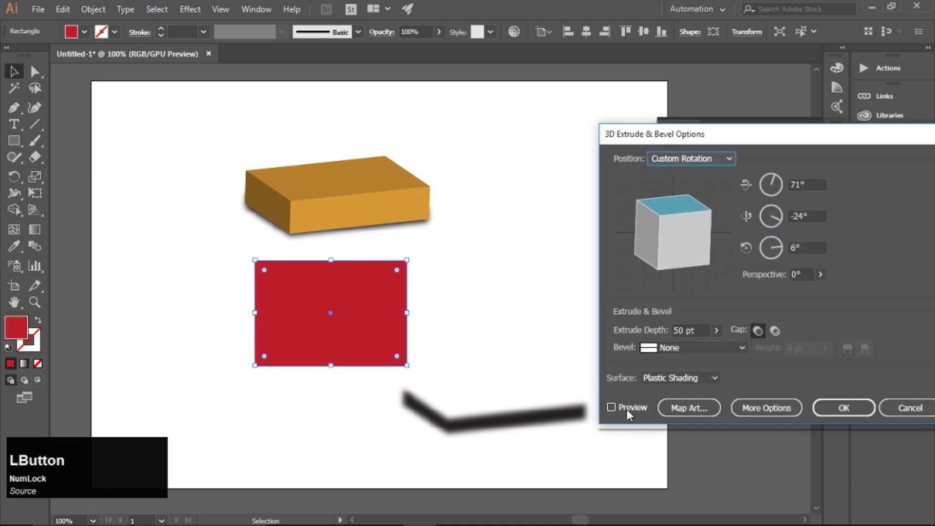
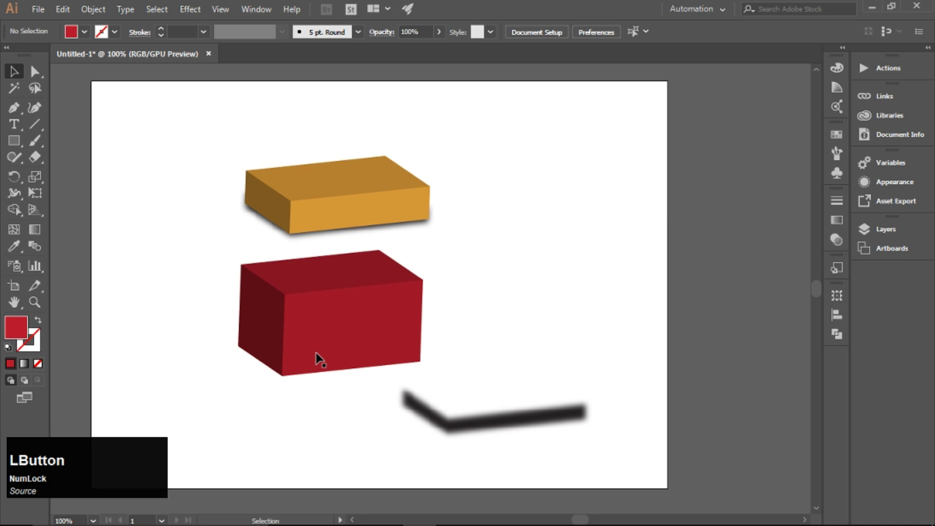
- Send the red base box behind the orange lid via Arrange > Send to Back
{"action": "right_click", "coordinate": [357, 324]}
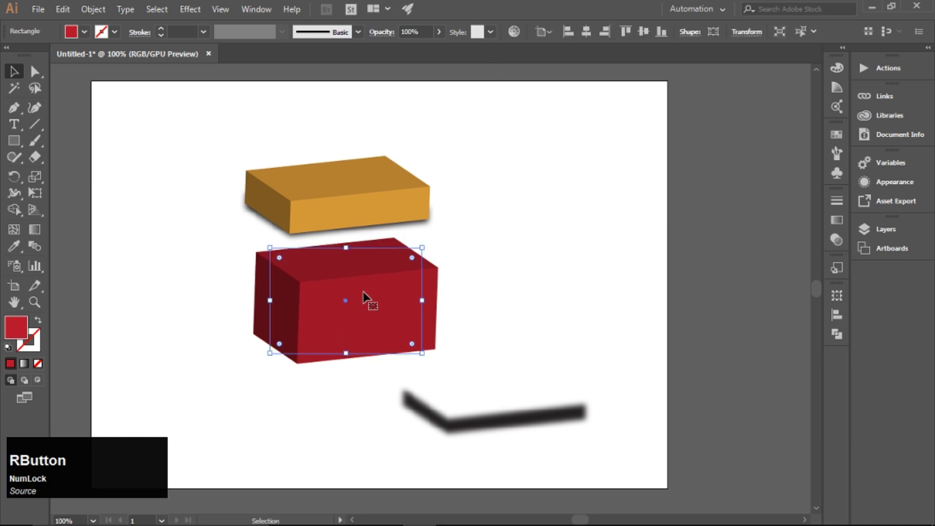
{"action": "left_click", "coordinate": [549, 296]}
{"action": "right_click", "coordinate": [385, 298]}
{"action": "left_click", "coordinate": [336, 340]}
{"action": "right_click", "coordinate": [344, 331]}
{"action": "left_click", "coordinate": [396, 264]}
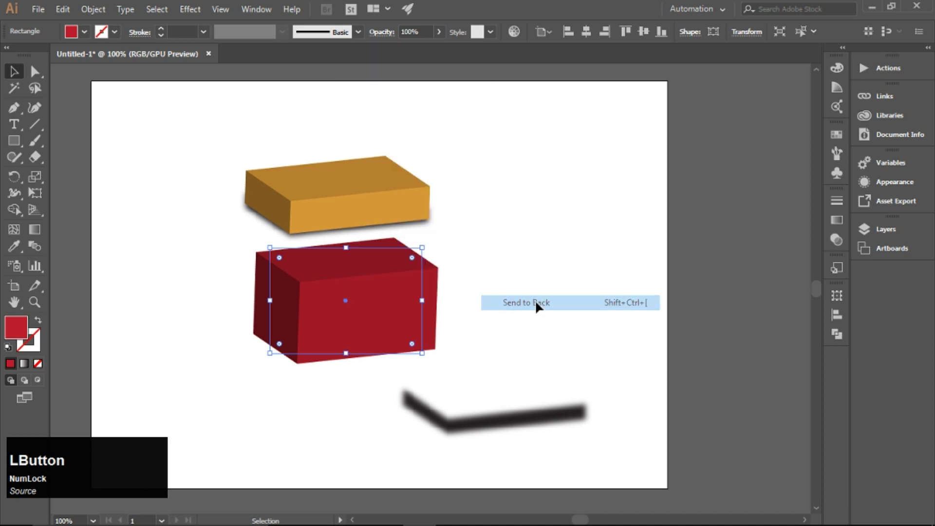
- Nudge the red base up with arrow keys so it sits under the lid
{"action": "key", "text": "Up"}
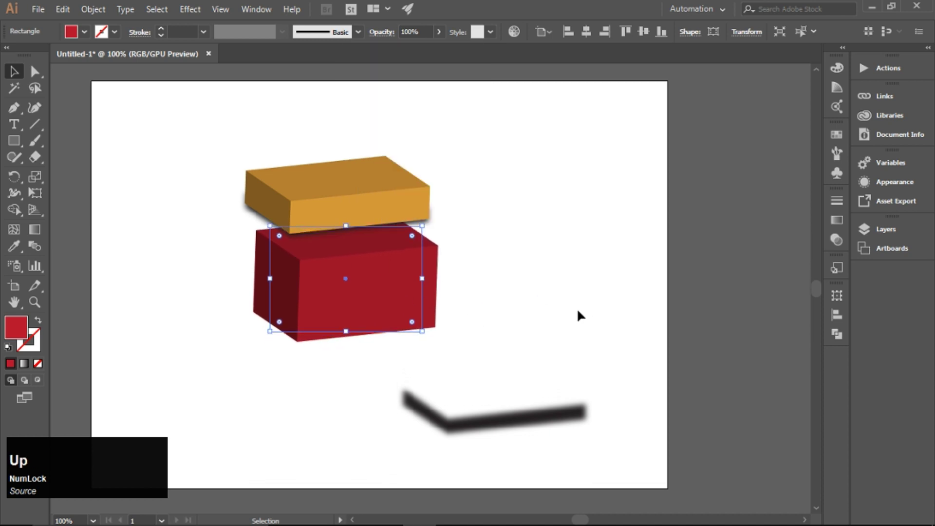
{"action": "key", "text": "Left"}
{"action": "key", "text": "Up"}
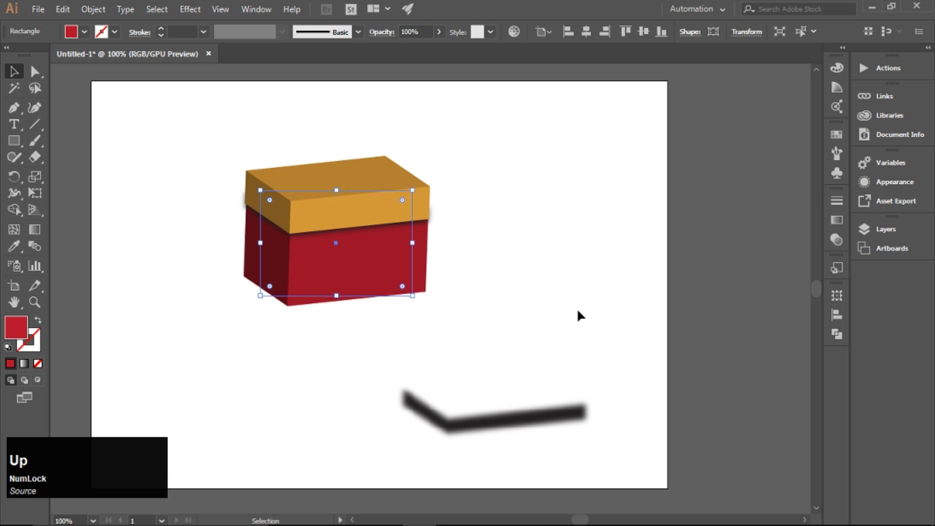
- Select the shadow path under the red base and set its opacity to 50%
{"action": "left_click", "coordinate": [578, 311]}
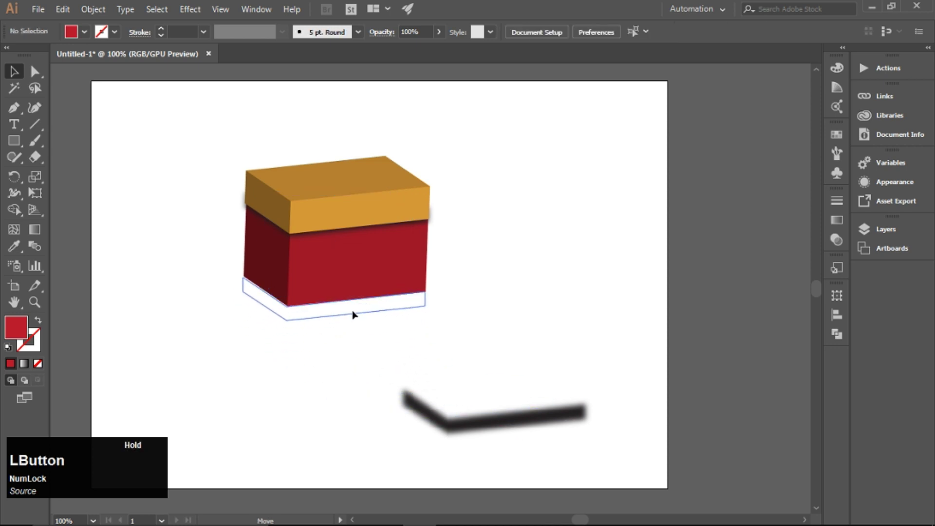
{"action": "right_click", "coordinate": [347, 311]}
{"action": "left_click", "coordinate": [423, 244]}
{"action": "key", "text": "Up"}
{"action": "left_click", "coordinate": [557, 299]}
{"action": "key", "text": "KP_5"}
{"action": "key", "text": "KP_0"}
{"action": "key", "text": "KP_Enter"}
- Change the shadow's opacity to 75% and deselect to review it
{"action": "left_click", "coordinate": [536, 299]}
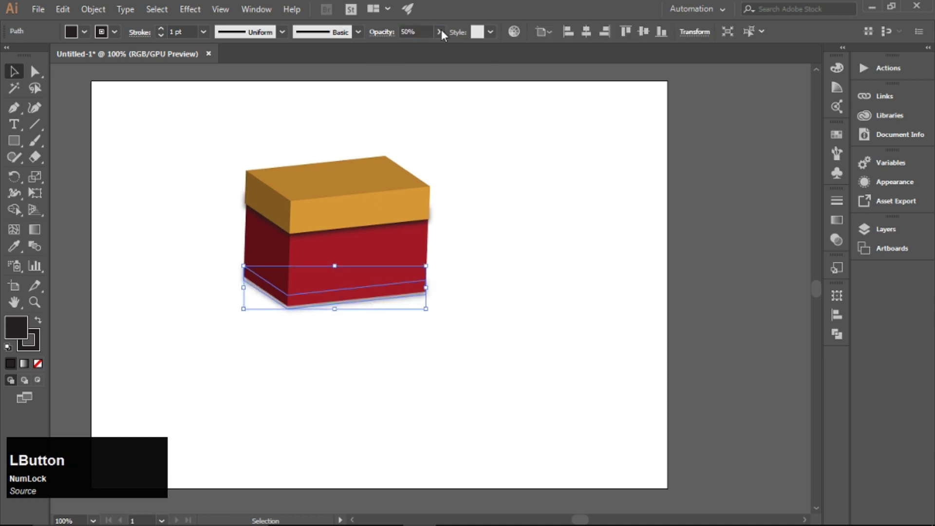
{"action": "key", "text": "KP_7"}
{"action": "key", "text": "KP_5"}
{"action": "key", "text": "KP_Enter"}
{"action": "left_click", "coordinate": [506, 267]}
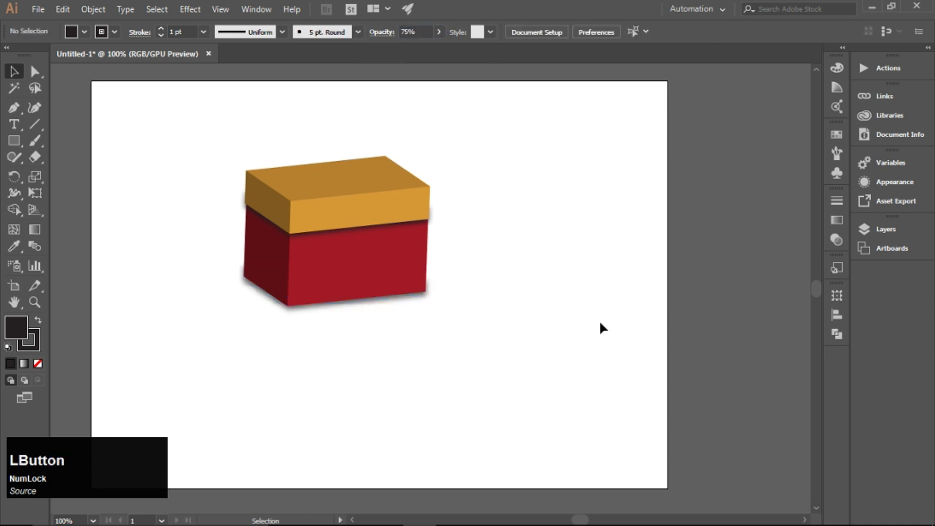
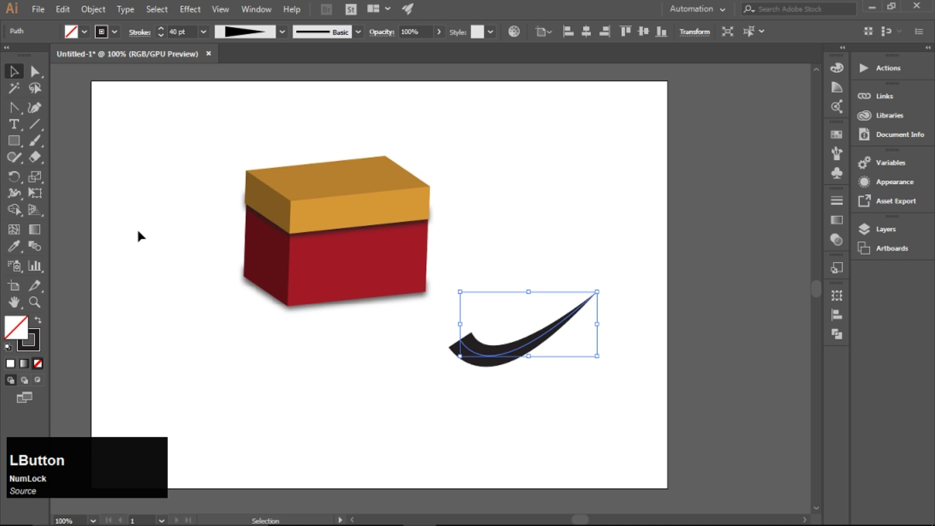
- Give the 40 pt tapered swoosh a round cap for a blunt rounded end
{"action": "left_click", "coordinate": [140, 38]}
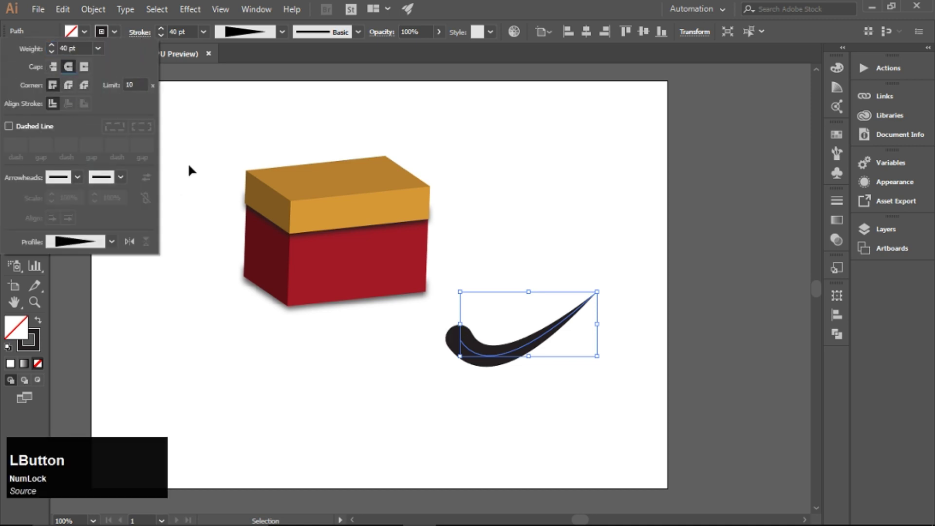
{"action": "left_click", "coordinate": [213, 131]}
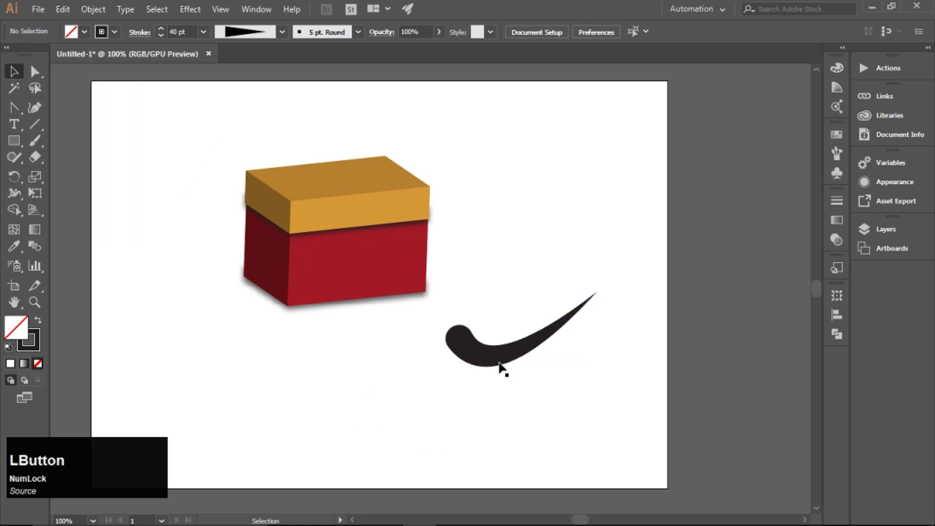
{"action": "scroll", "scroll_direction": "up", "scroll_amount": 3}
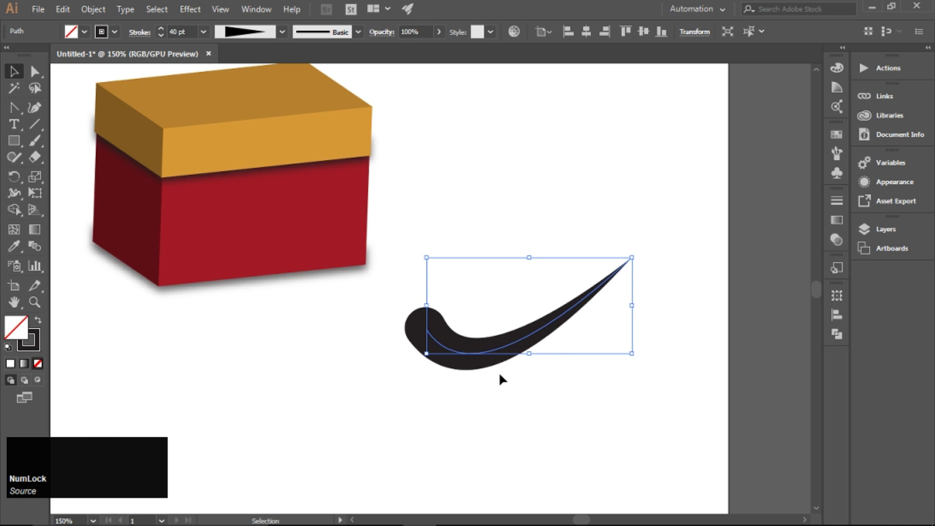
- Convert the swoosh stroke into a filled shape with Object > Path > Outline Stroke
{"action": "left_click", "coordinate": [498, 366]}
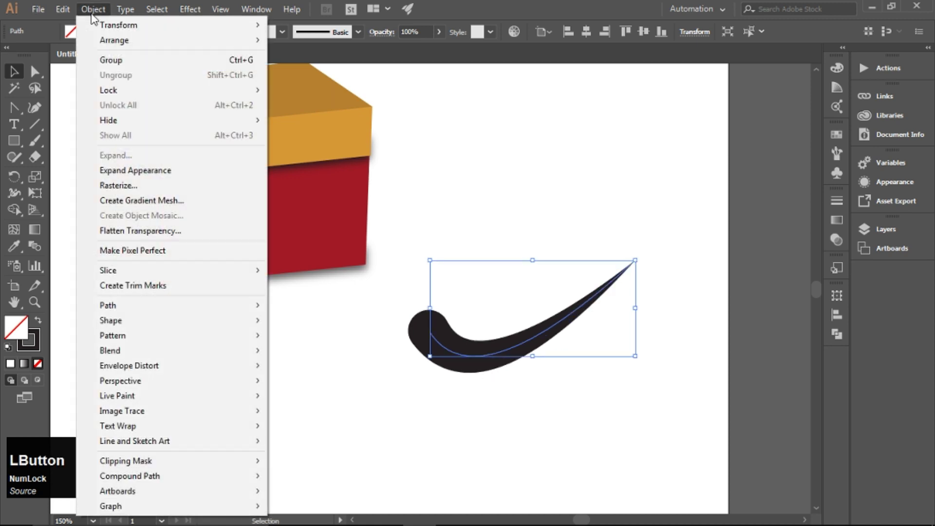
{"action": "left_click", "coordinate": [144, 312]}
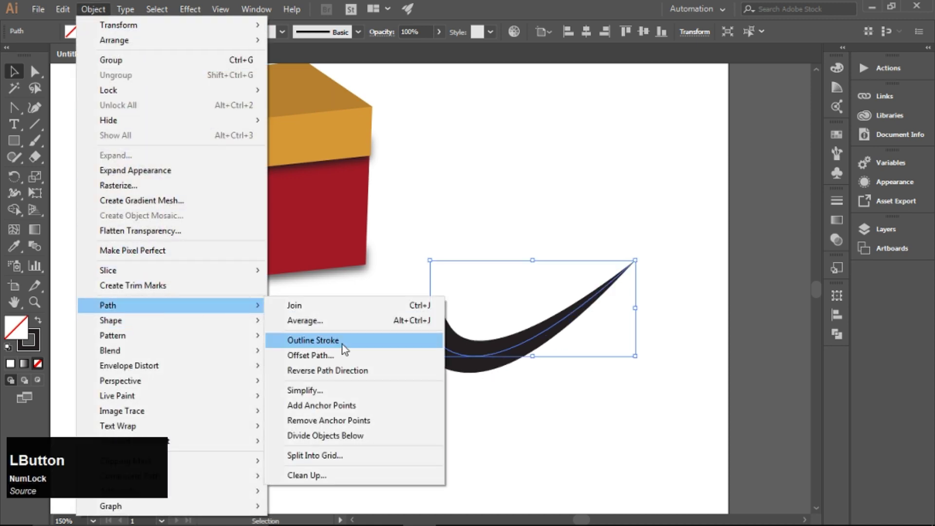
{"action": "left_click", "coordinate": [347, 346]}
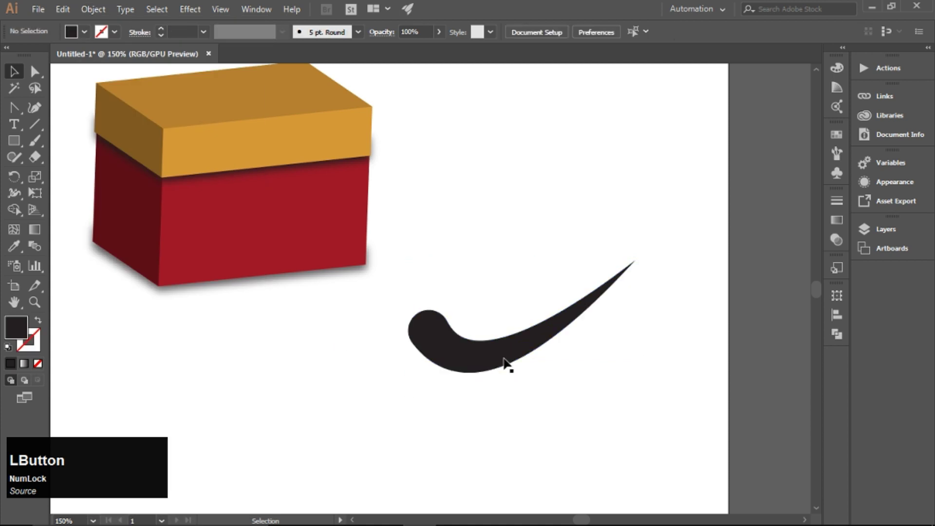
- Rotate two Alt-copies of the swoosh around its tip to fan out three swooshes
{"action": "left_click", "coordinate": [16, 180]}
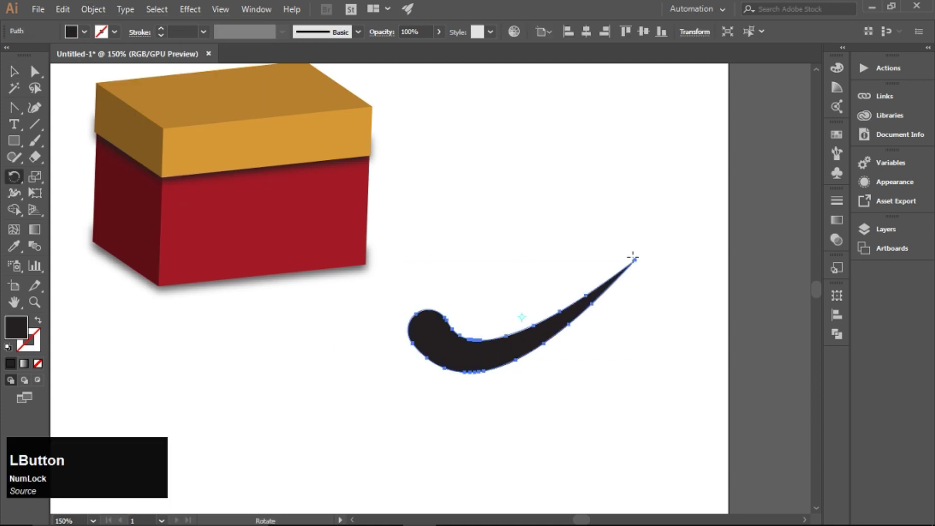
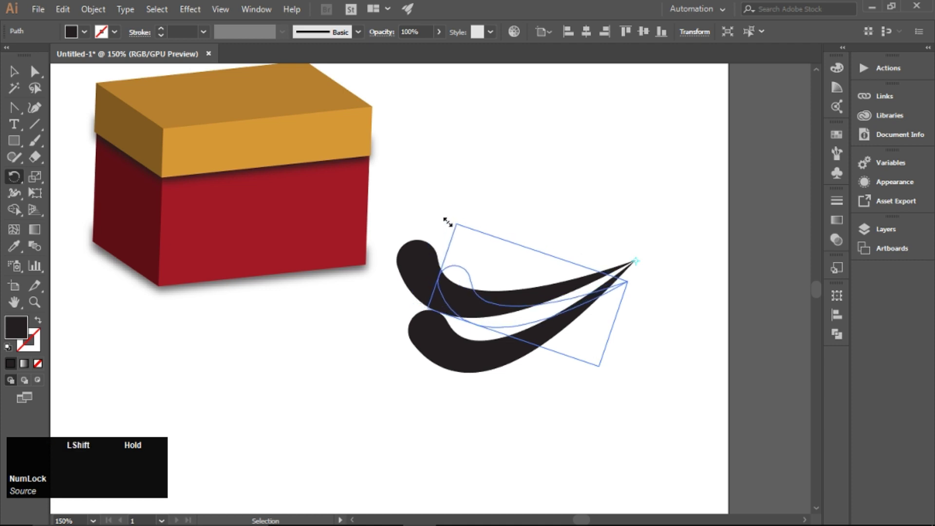
{"action": "left_click", "coordinate": [20, 76]}
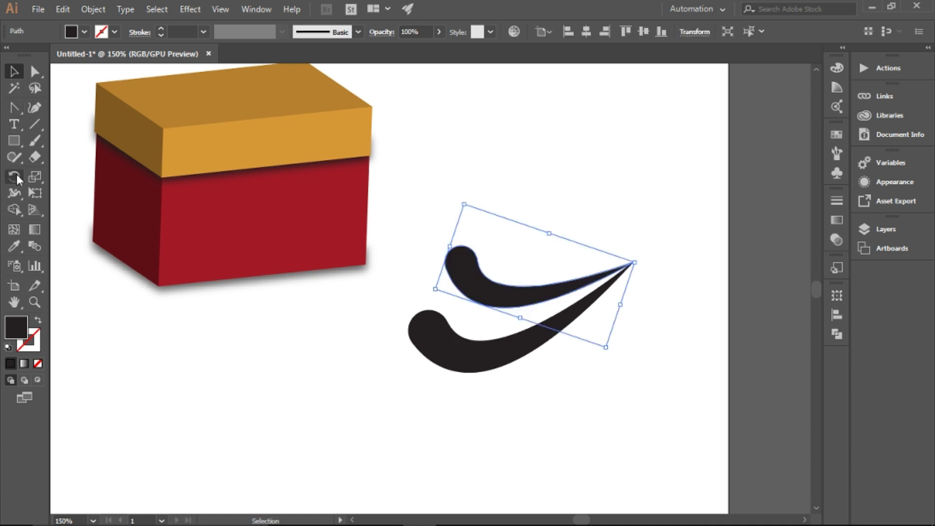
{"action": "left_click", "coordinate": [19, 180]}
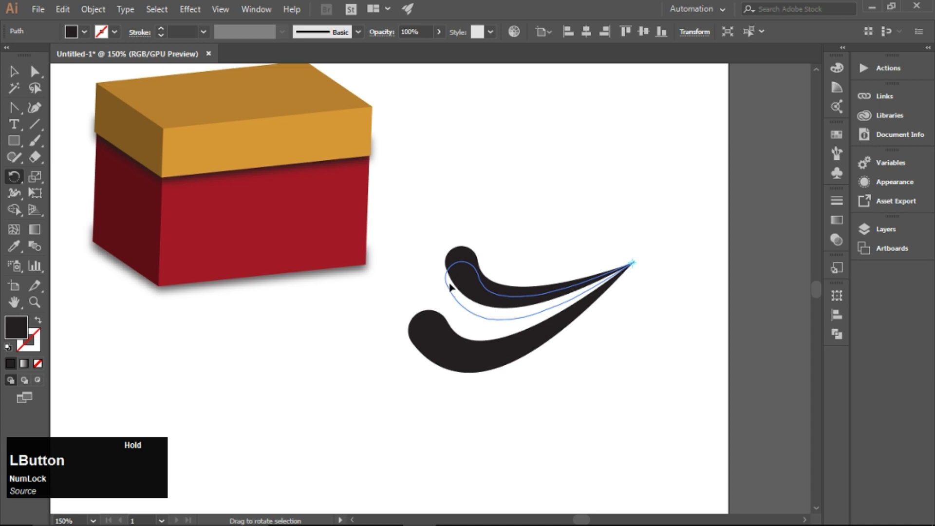
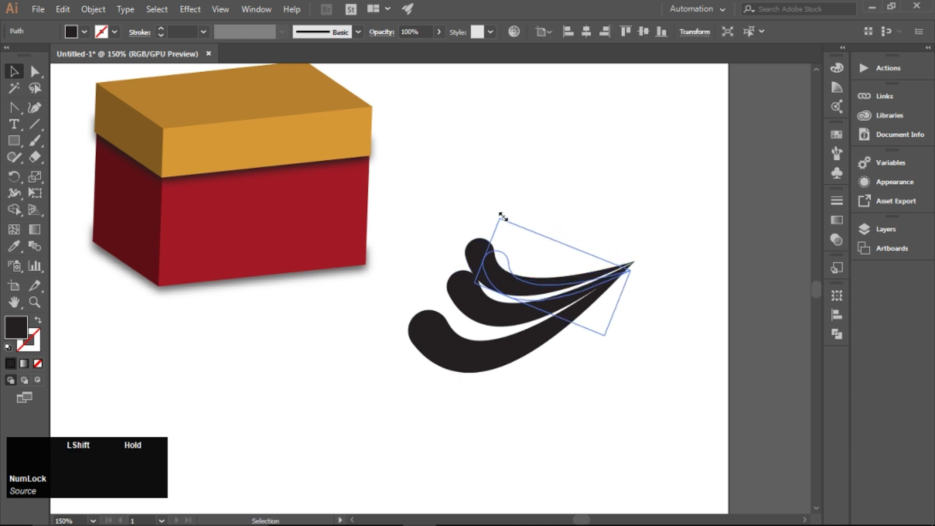
{"action": "left_click", "coordinate": [641, 313]}
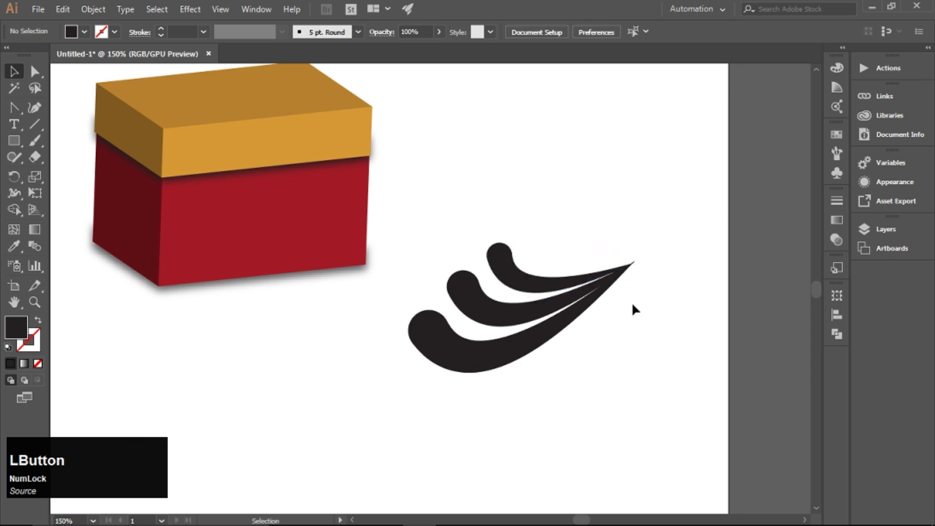
- Zoom in where the tips meet, select all three swooshes and bring up their context actions
{"action": "key", "text": "alt+Num_Lock"}
{"action": "scroll", "scroll_direction": "up", "scroll_amount": 3}
{"action": "scroll", "scroll_direction": "down", "scroll_amount": 3}
{"action": "scroll", "scroll_direction": "up", "scroll_amount": 3}
{"action": "left_click", "coordinate": [622, 204]}
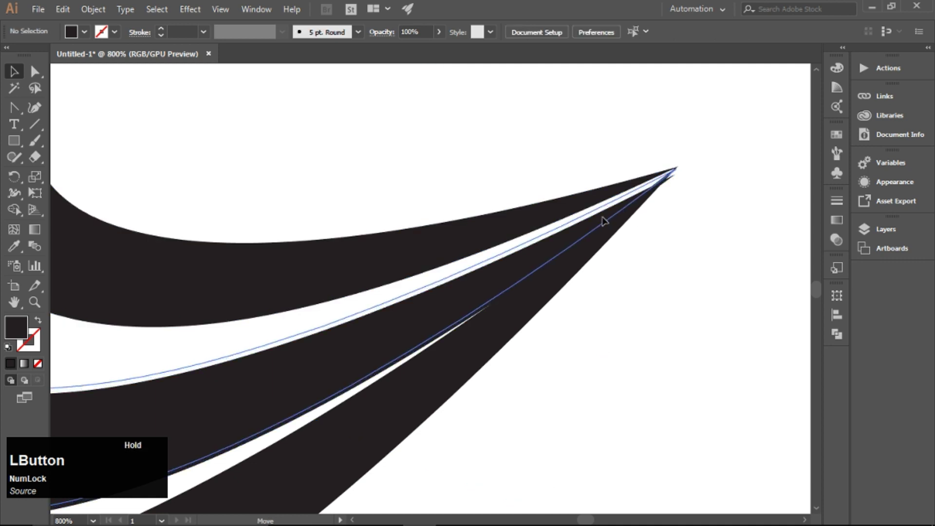
{"action": "scroll", "scroll_direction": "down", "scroll_amount": 3}
{"action": "scroll", "scroll_direction": "down", "scroll_amount": 3}
{"action": "scroll", "scroll_direction": "up", "scroll_amount": 3}
{"action": "left_click", "coordinate": [375, 378]}
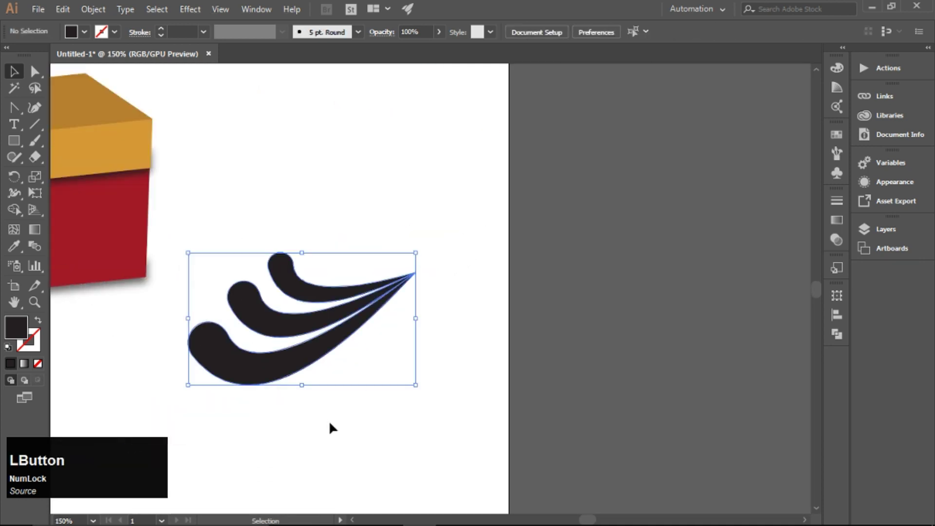
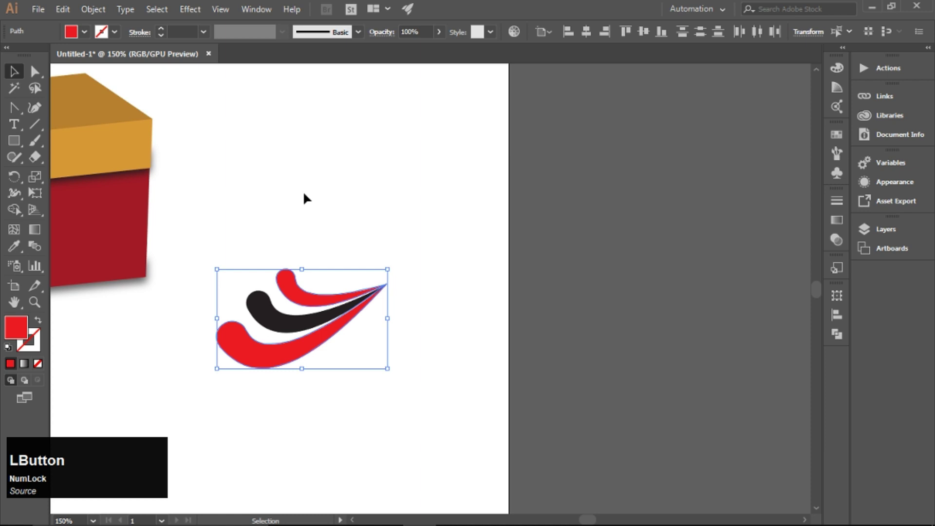
{"action": "right_click", "coordinate": [315, 329]}
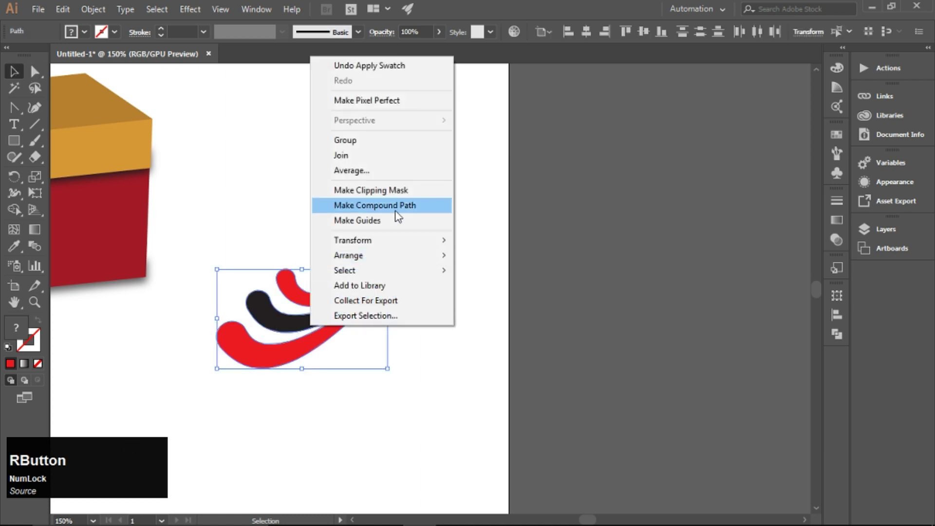
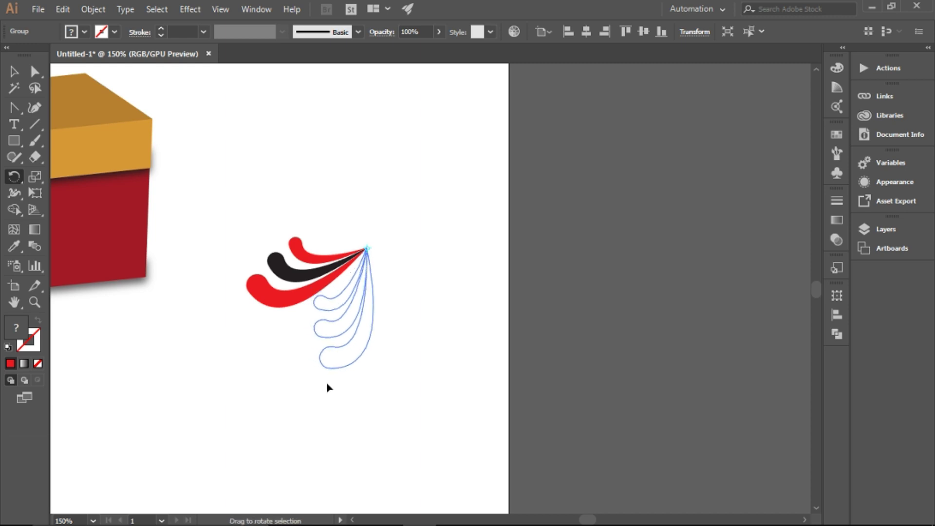
- Make a rotated copy of the swoosh group and repeat it around the tip into a full pinwheel
{"action": "key", "text": "alt+Num_Lock"}
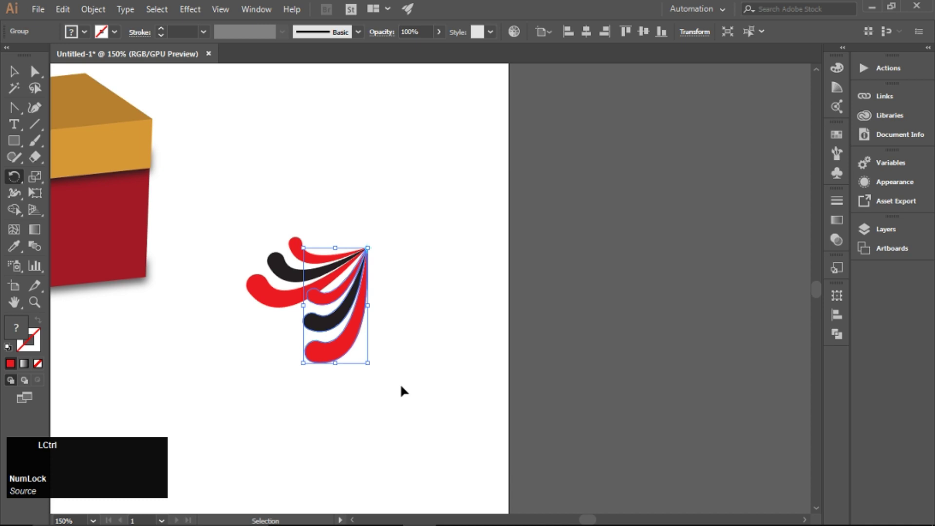
{"action": "key", "text": "ctrl+d"}
{"action": "key", "text": "ctrl+Num_Lock"}
{"action": "key", "text": "ctrl+d"}
{"action": "key", "text": "ctrl+d"}
{"action": "key", "text": "ctrl+d"}
{"action": "key", "text": "ctrl+d"}
{"action": "key", "text": "ctrl+d"}
- Review the complete red-and-black swirl and ready the shape tools for the centre cap
{"action": "left_click", "coordinate": [16, 78]}
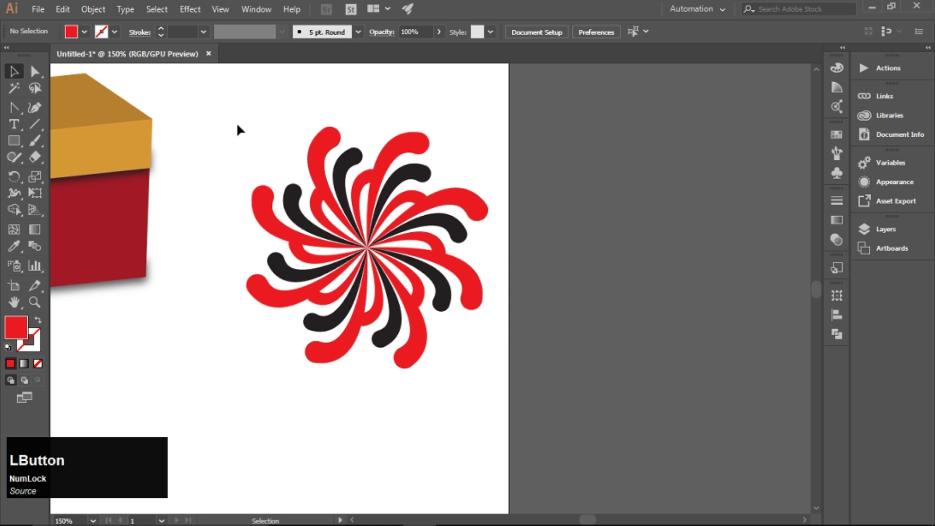
{"action": "left_click", "coordinate": [242, 106]}
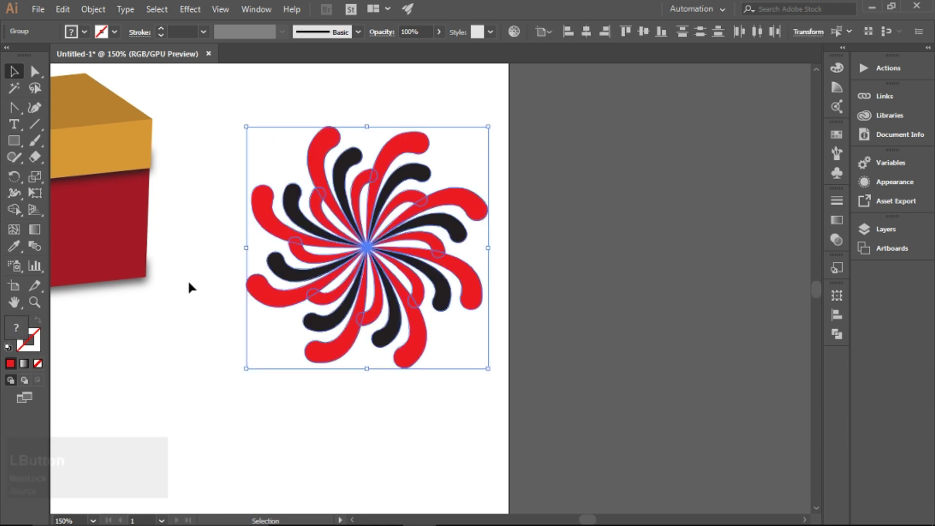
{"action": "left_click", "coordinate": [193, 283]}
{"action": "left_click", "coordinate": [18, 146]}
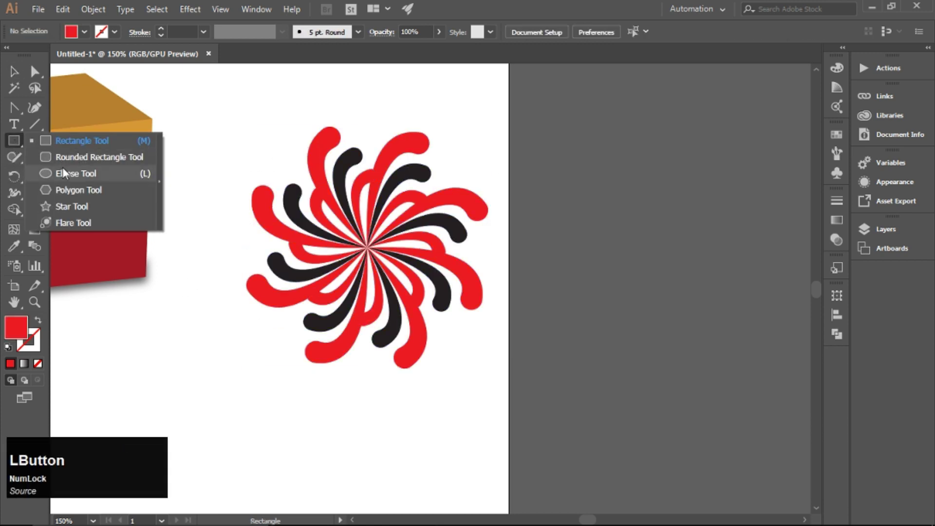
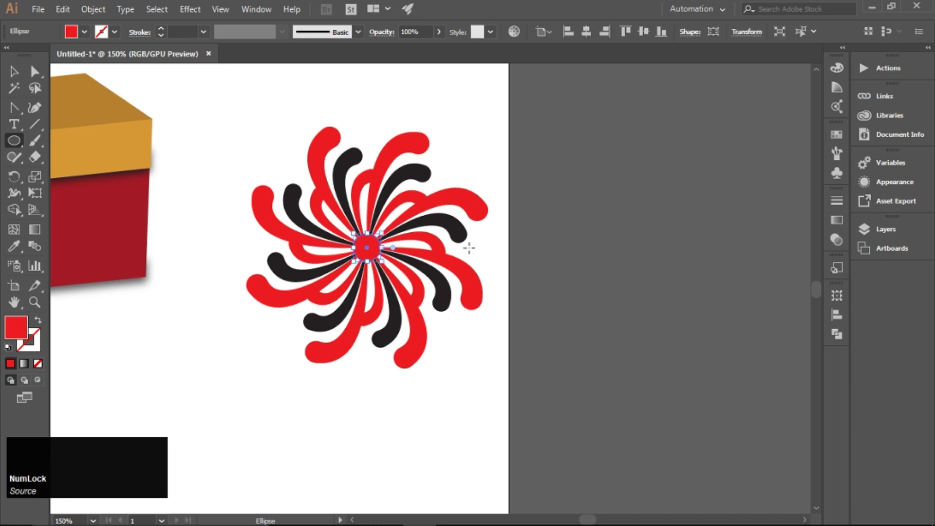
- Fill a small centre circle black over the swirl's tip and keep it selected with the swirl
{"action": "left_click", "coordinate": [16, 79]}
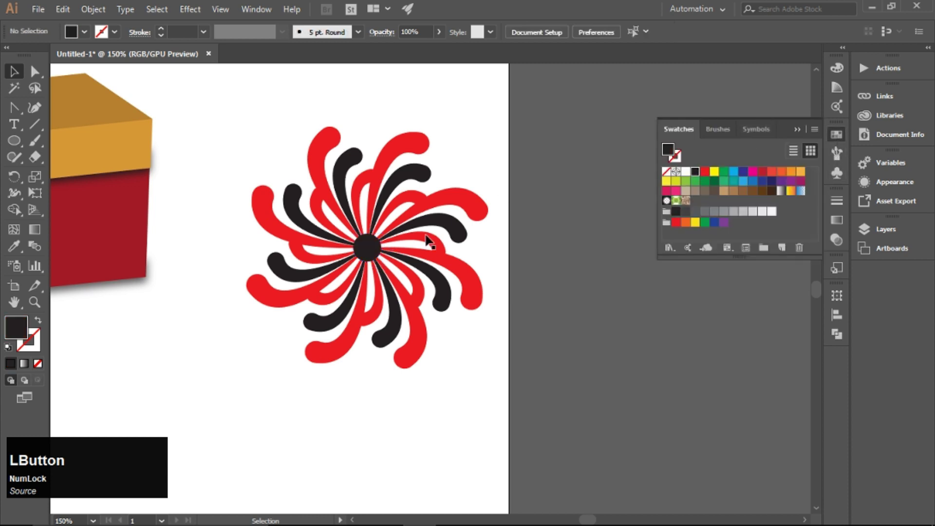
{"action": "key", "text": "ctrl+c"}
{"action": "left_click", "coordinate": [71, 31]}
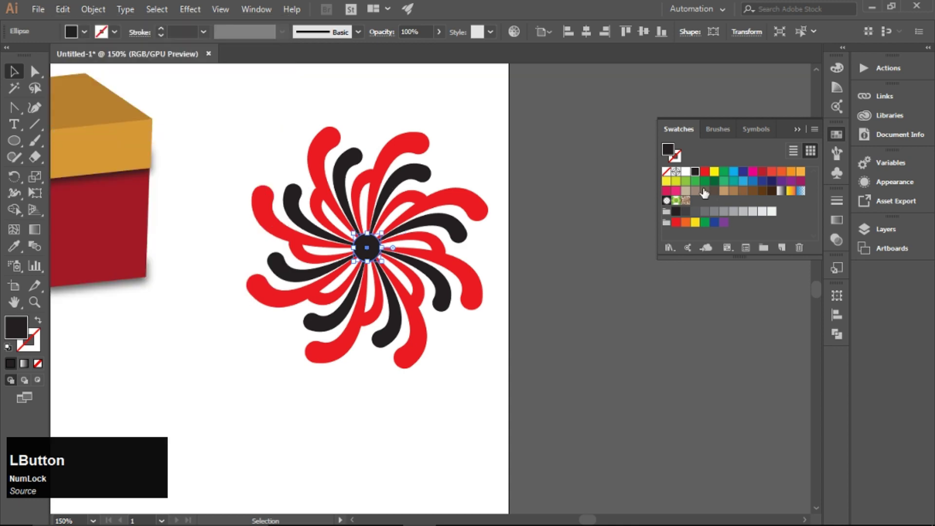
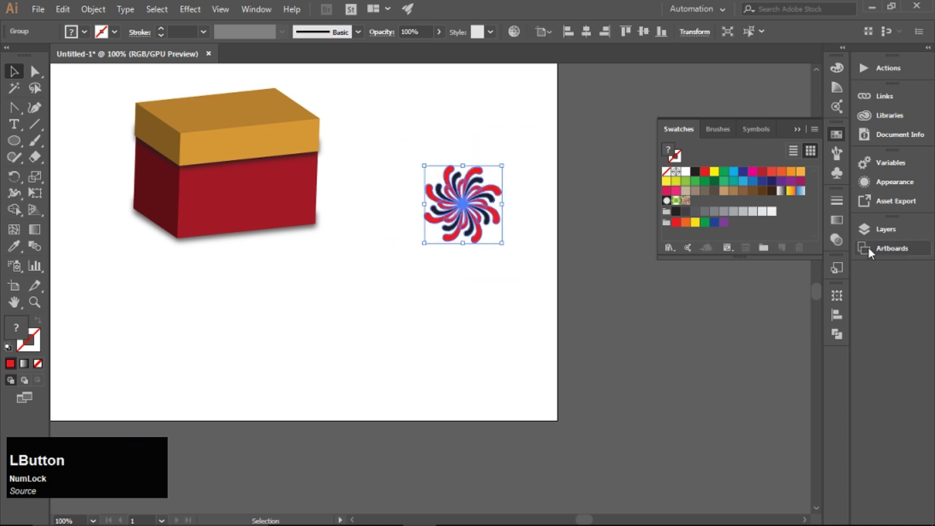
- Store the swirl in the Symbols panel and map it onto the orange lid's top face
{"action": "left_click", "coordinate": [841, 180]}
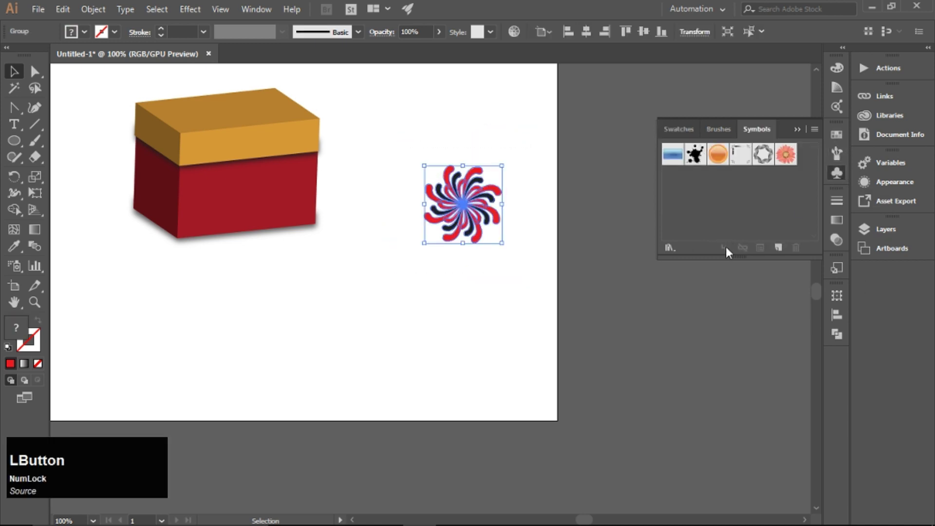
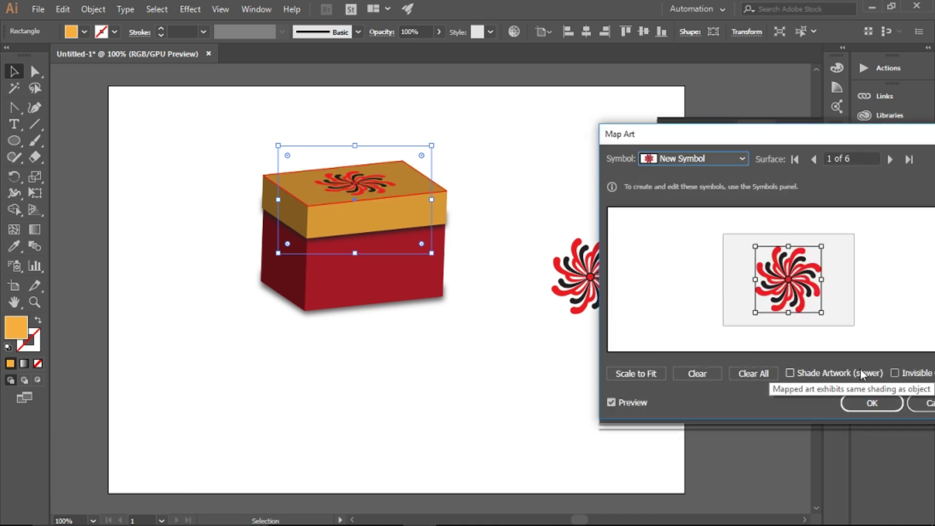
{"action": "left_click", "coordinate": [879, 406]}
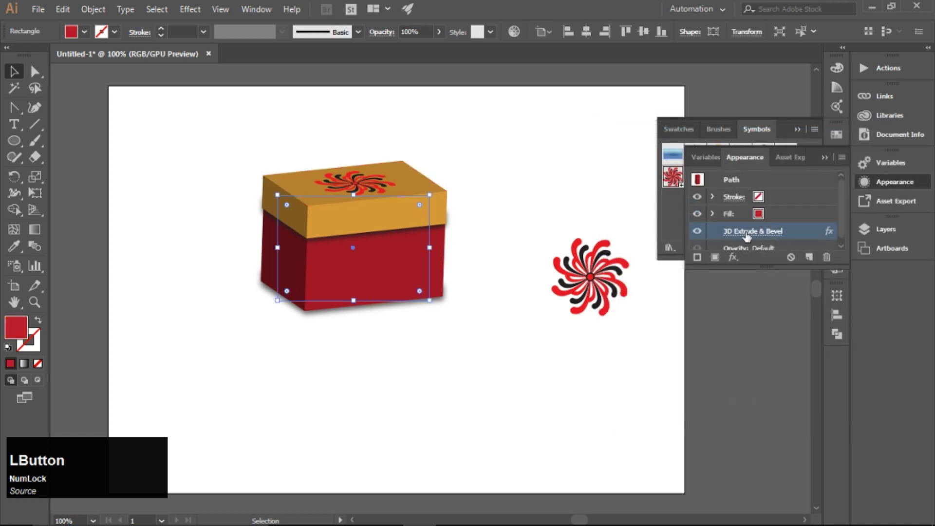
- With Preview on in 3D Extrude & Bevel, map the swirl symbol onto the red base's front face
{"action": "left_click", "coordinate": [912, 417]}
{"action": "left_click", "coordinate": [749, 236]}
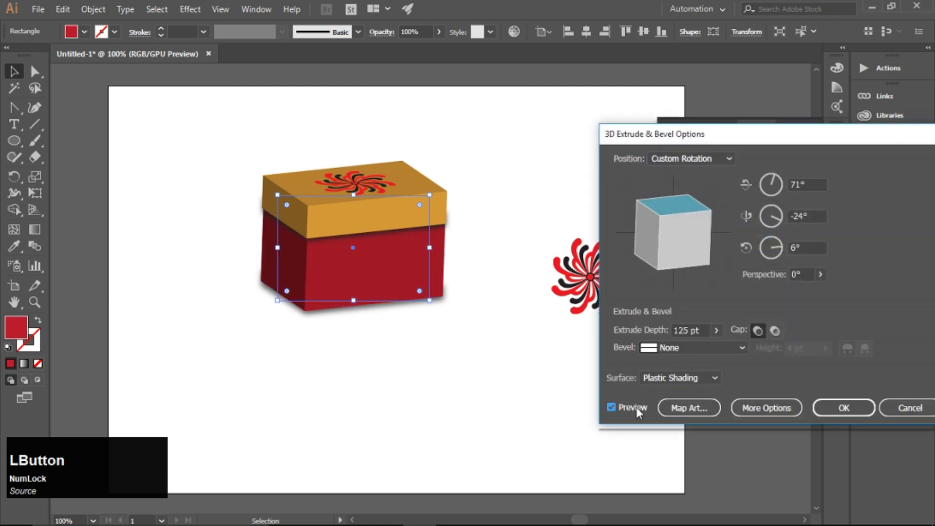
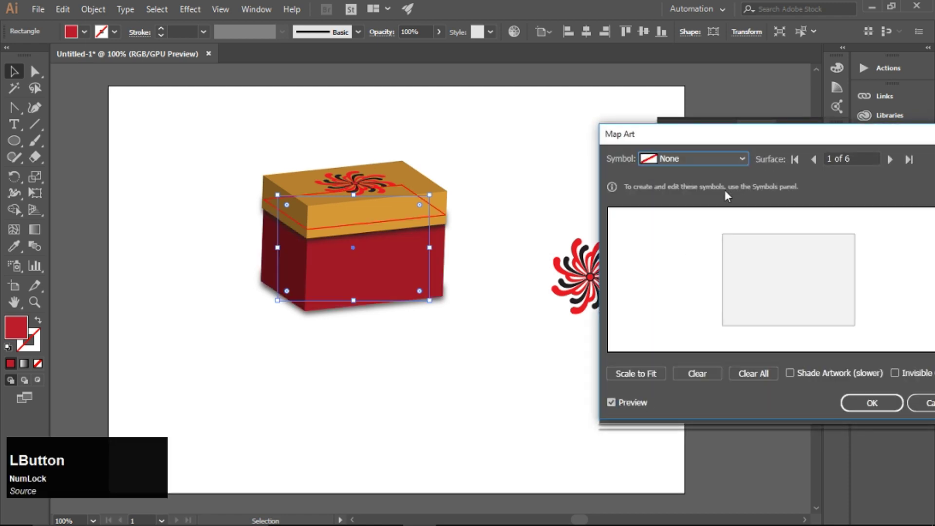
{"action": "left_click", "coordinate": [911, 166]}
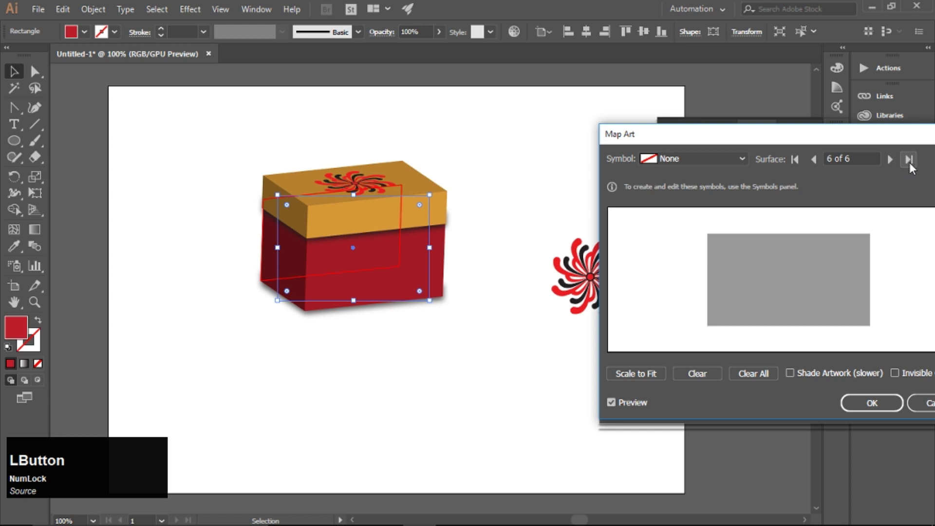
{"action": "left_click", "coordinate": [913, 166]}
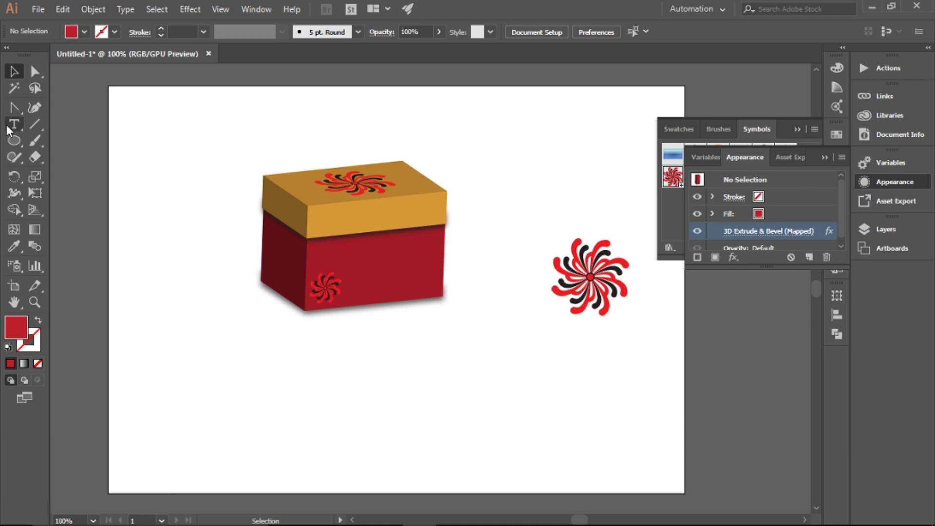
- Add a 'Shoes' text label below the box and select the 'Fast Track' text
{"action": "left_click", "coordinate": [18, 127]}
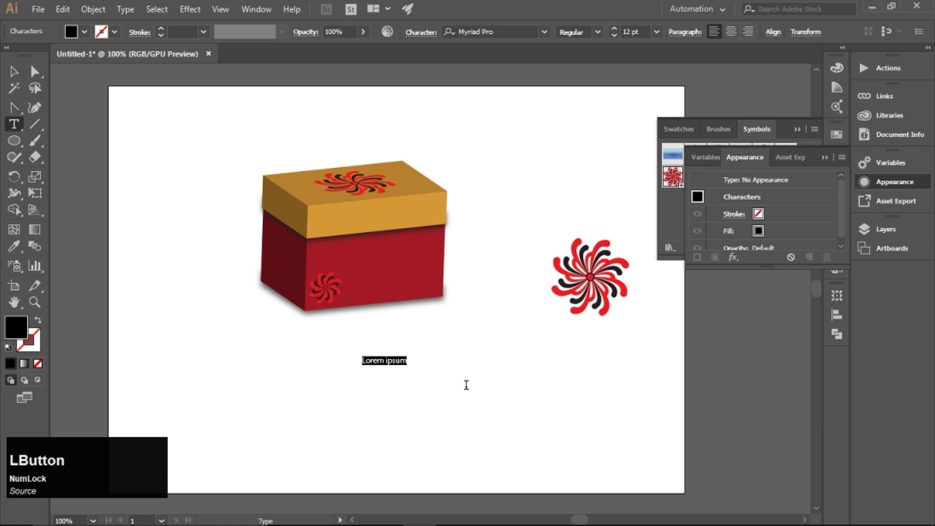
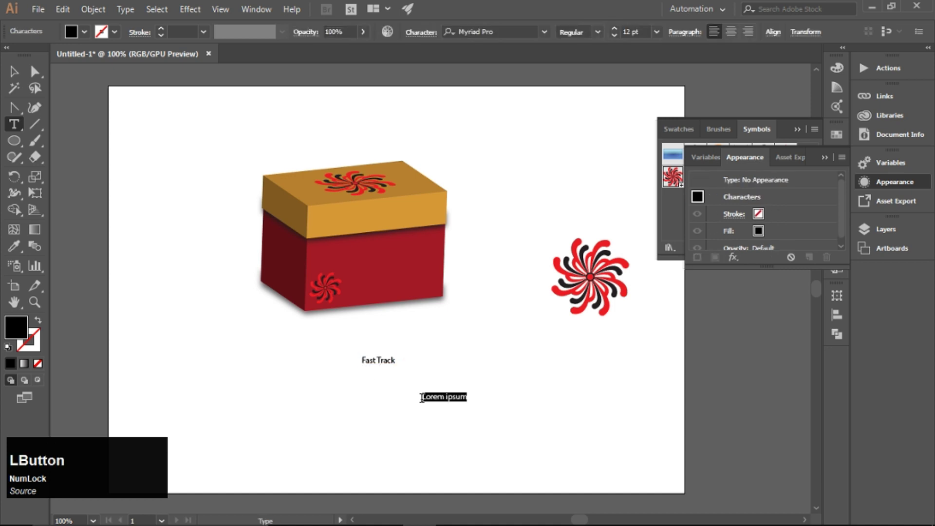
{"action": "type", "text": "shoes"}
{"action": "left_click", "coordinate": [10, 70]}
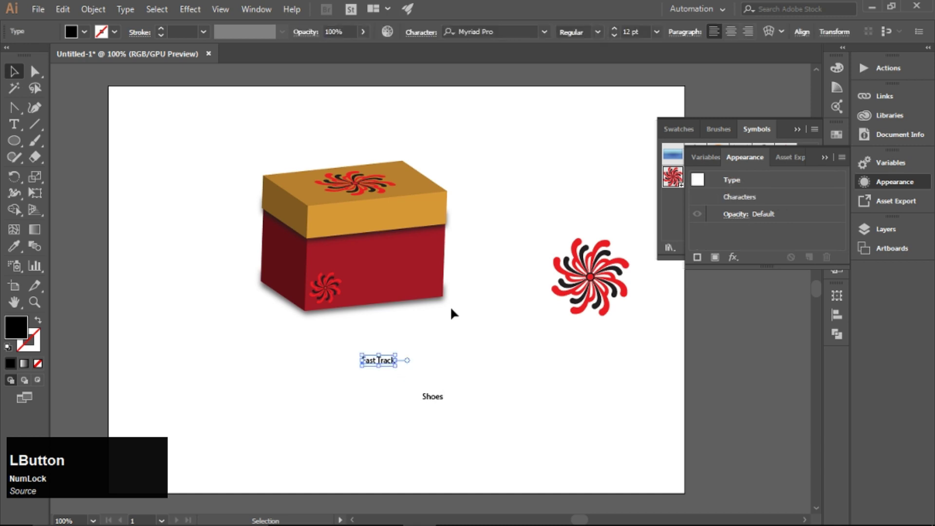
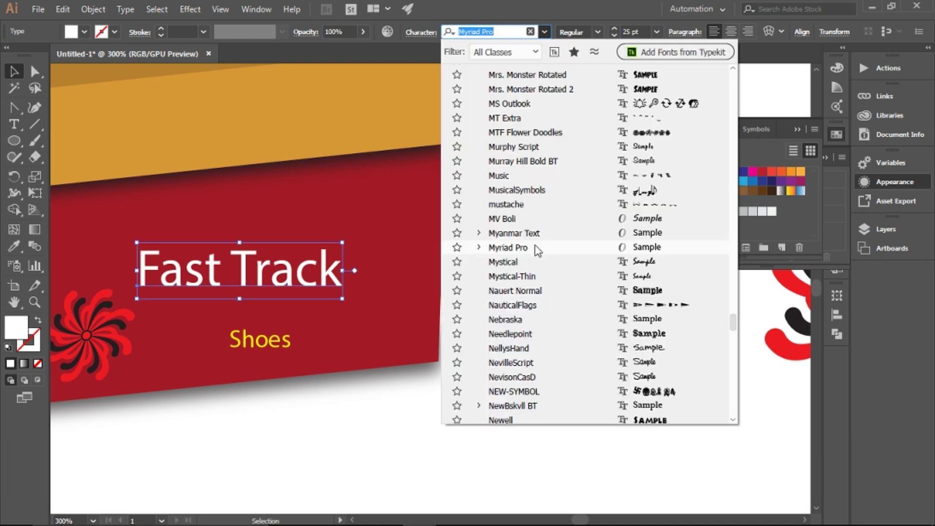
- Give Fast Track a decorative bold font and select it together with the yellow Shoes text
{"action": "key", "text": "Down"}
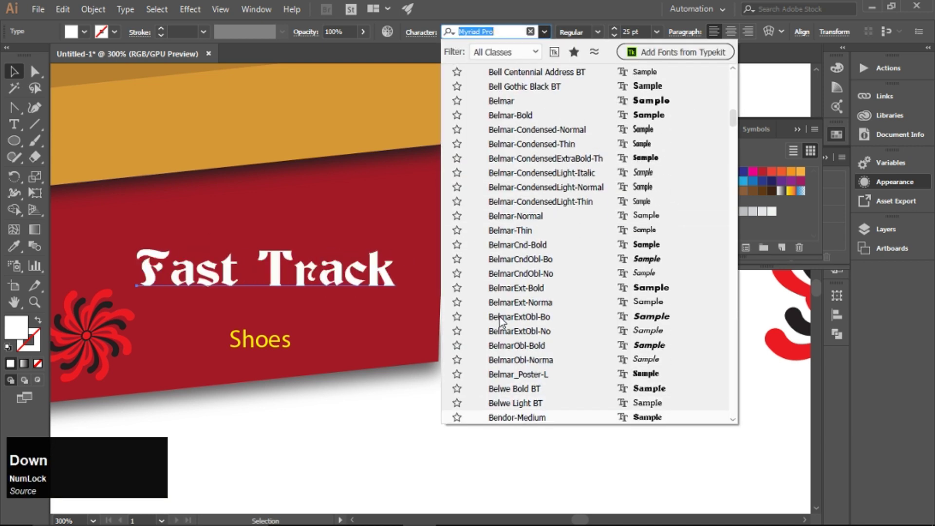
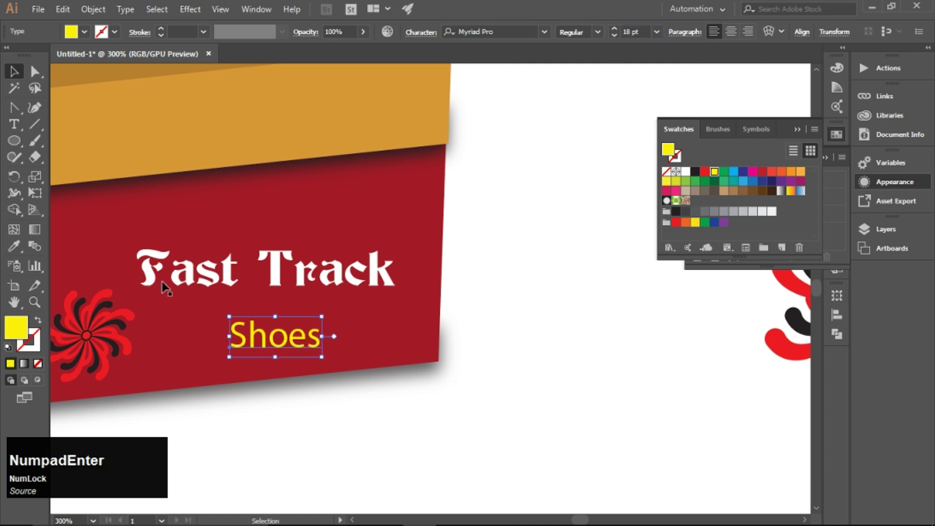
{"action": "left_click", "coordinate": [152, 281]}
{"action": "left_click", "coordinate": [182, 303]}
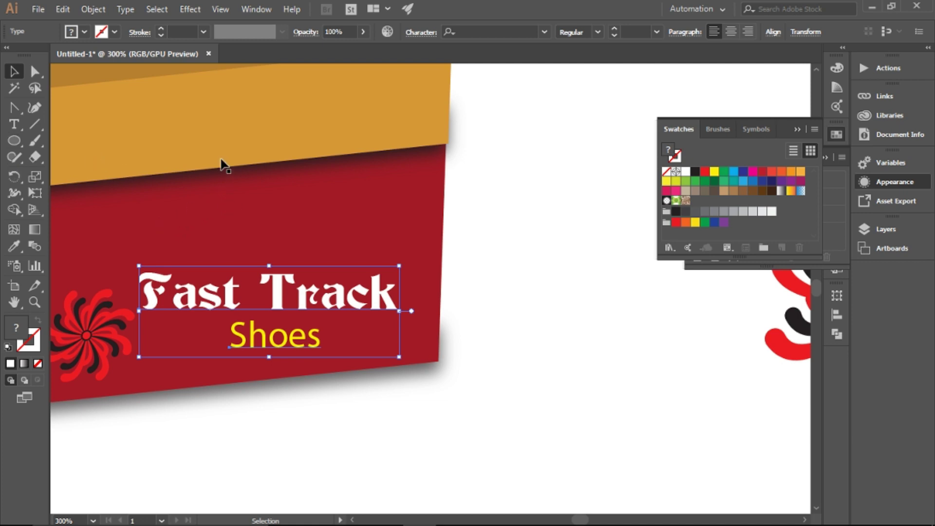
- Shear both texts to follow the box perspective and widen Shoes letter-spacing
{"action": "left_click", "coordinate": [18, 180]}
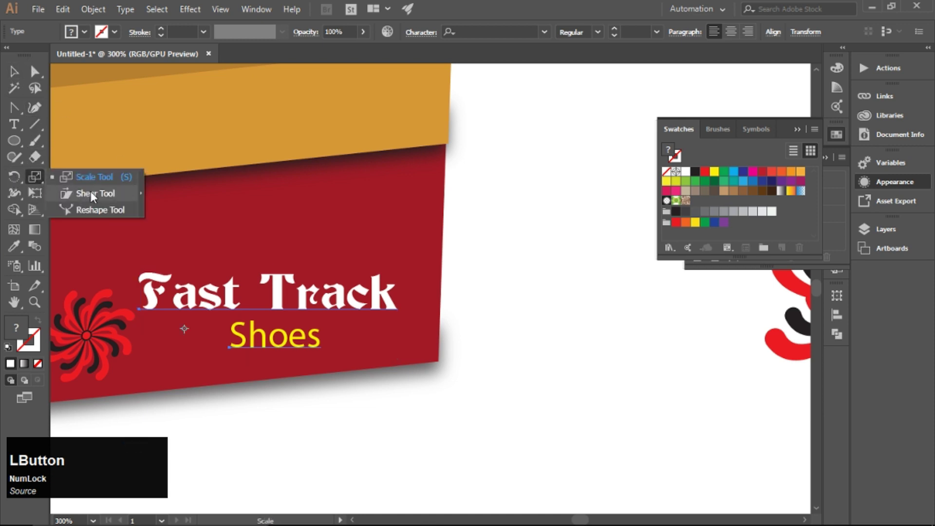
{"action": "left_click", "coordinate": [96, 196]}
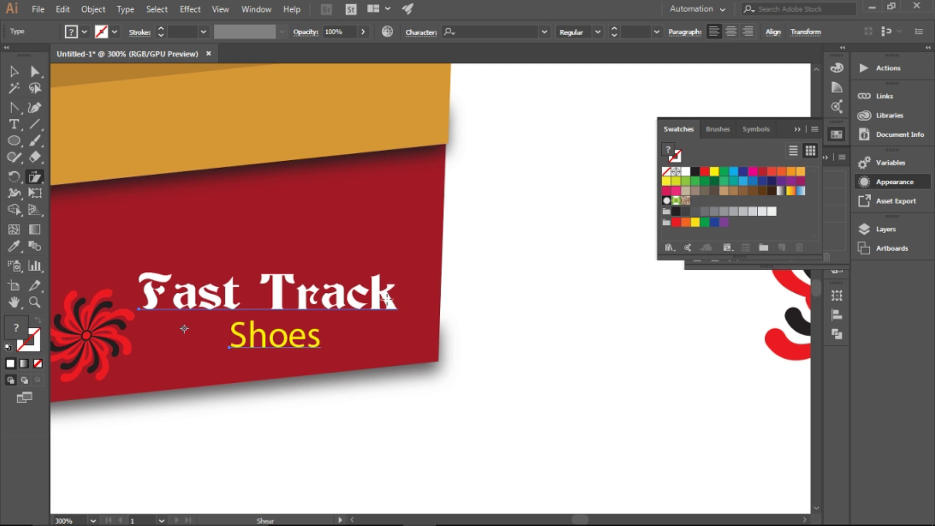
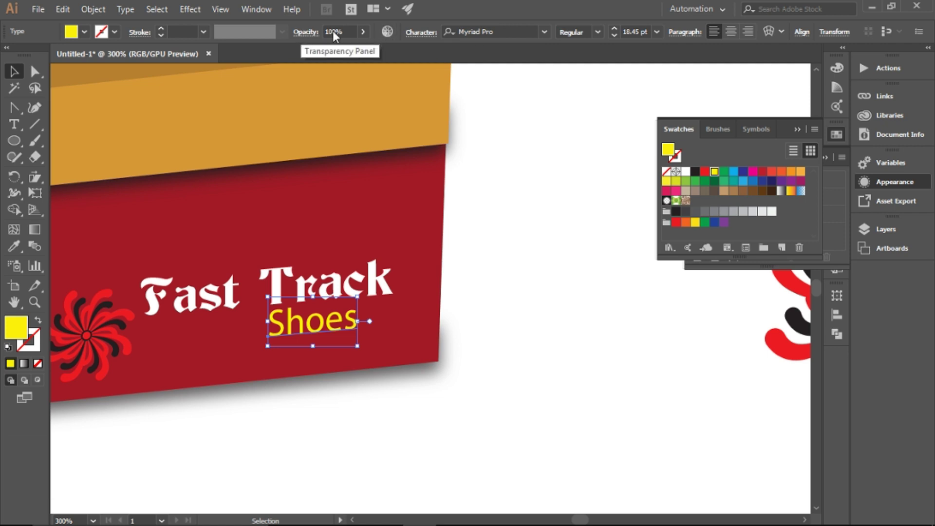
{"action": "left_click", "coordinate": [425, 37]}
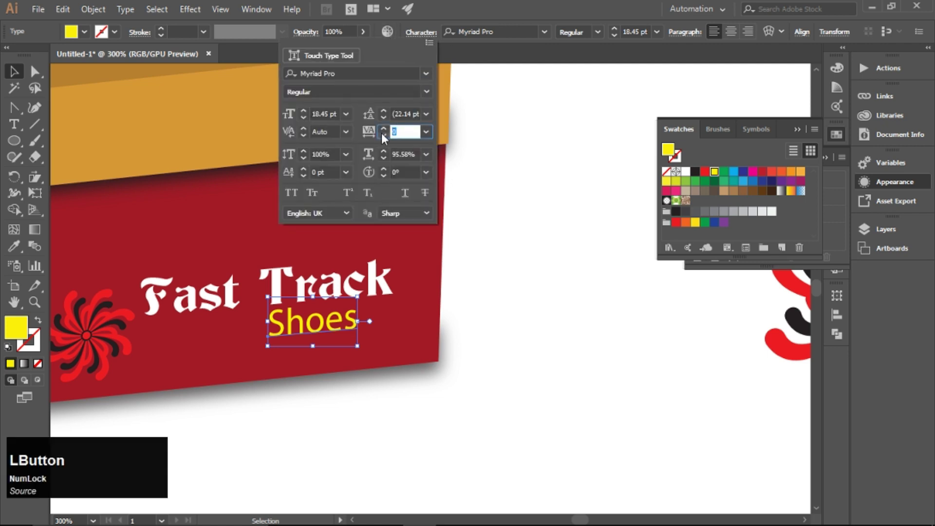
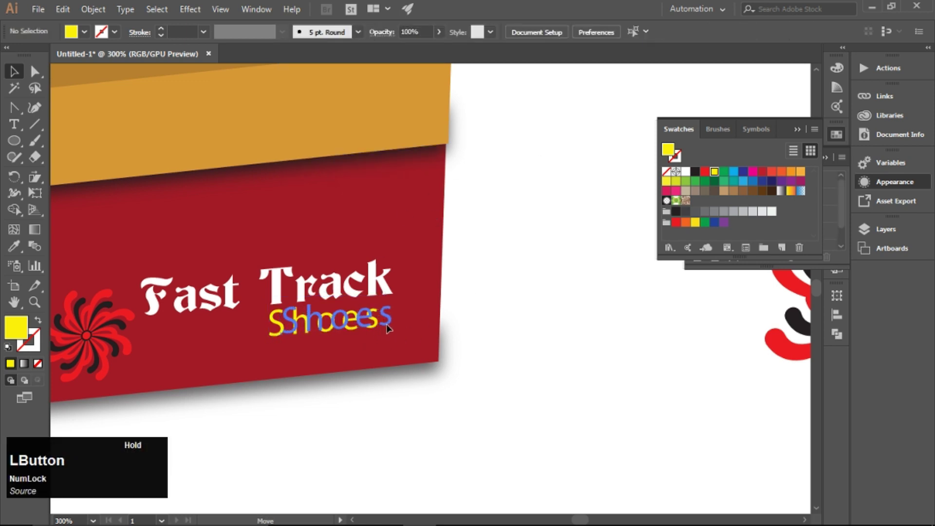
- Nudge Shoes into place beneath the word Track and view the whole lidded box
{"action": "left_click", "coordinate": [344, 330]}
{"action": "key", "text": "Down"}
{"action": "left_click", "coordinate": [499, 323]}
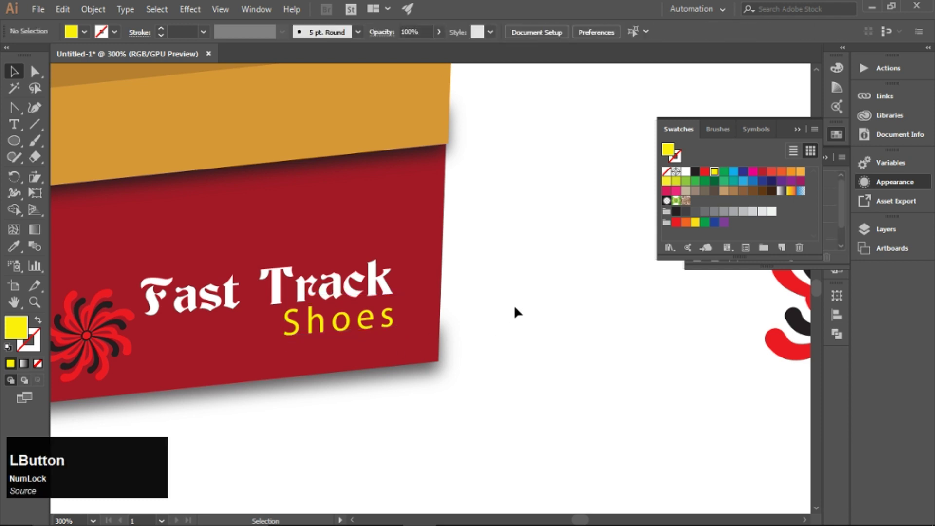
{"action": "key", "text": "alt+Num_Lock"}
{"action": "scroll", "scroll_direction": "down", "scroll_amount": 3}
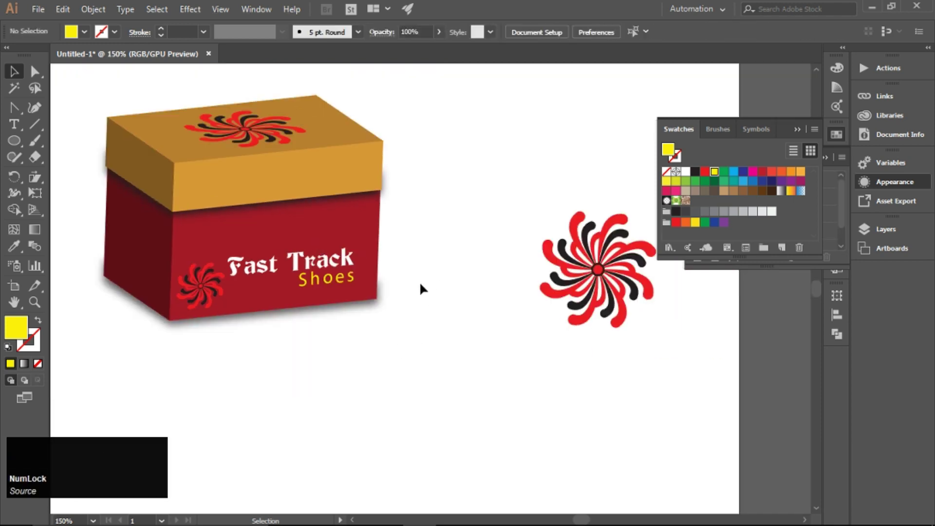
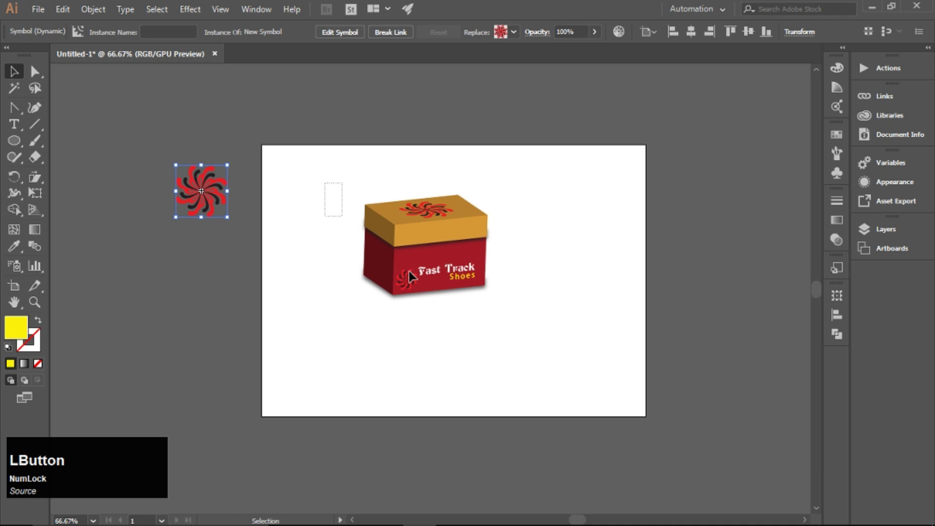
- Move the spare swirl logo off the artboard onto the pasteboard
{"action": "right_click", "coordinate": [414, 241]}
{"action": "left_click", "coordinate": [474, 329]}
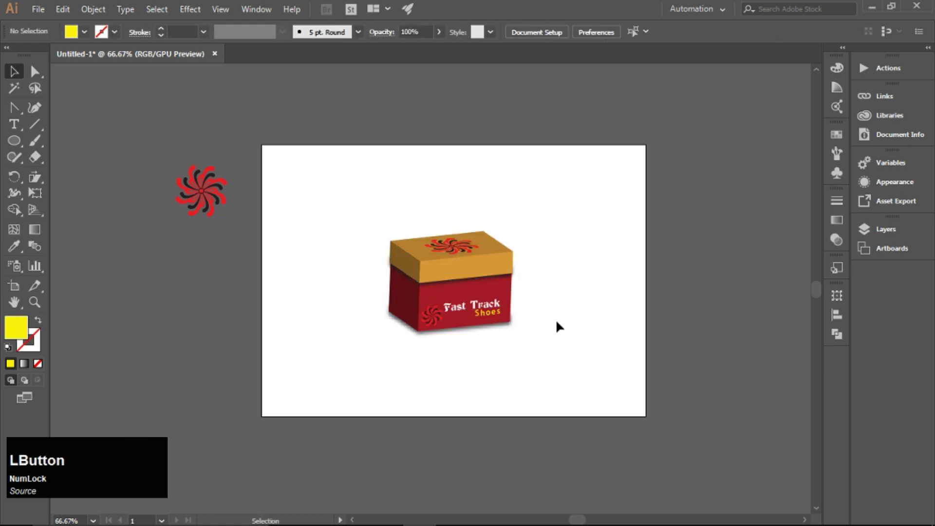
- Draw a background rectangle over the box and send it to the back
{"action": "left_click", "coordinate": [11, 147]}
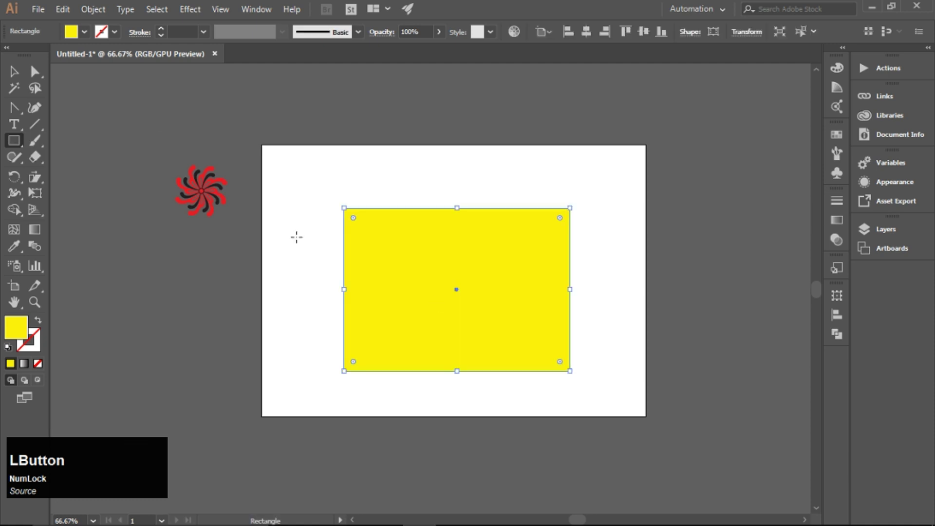
{"action": "right_click", "coordinate": [485, 230]}
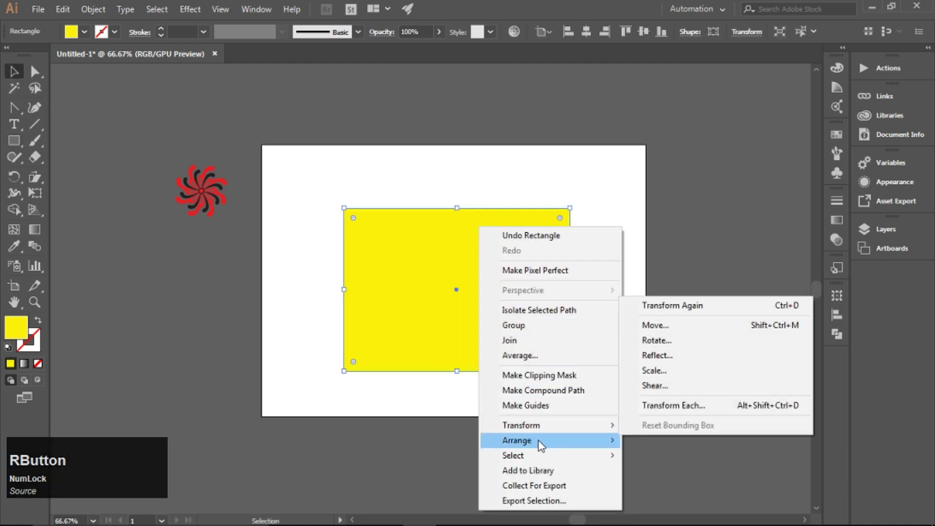
{"action": "left_click", "coordinate": [665, 491]}
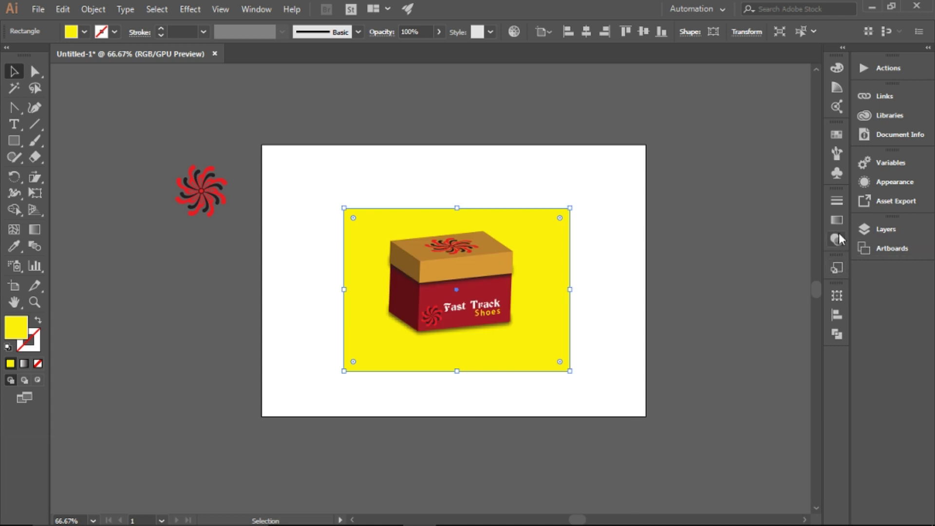
- Fill the background rectangle with a grey radial gradient
{"action": "left_click", "coordinate": [842, 223]}
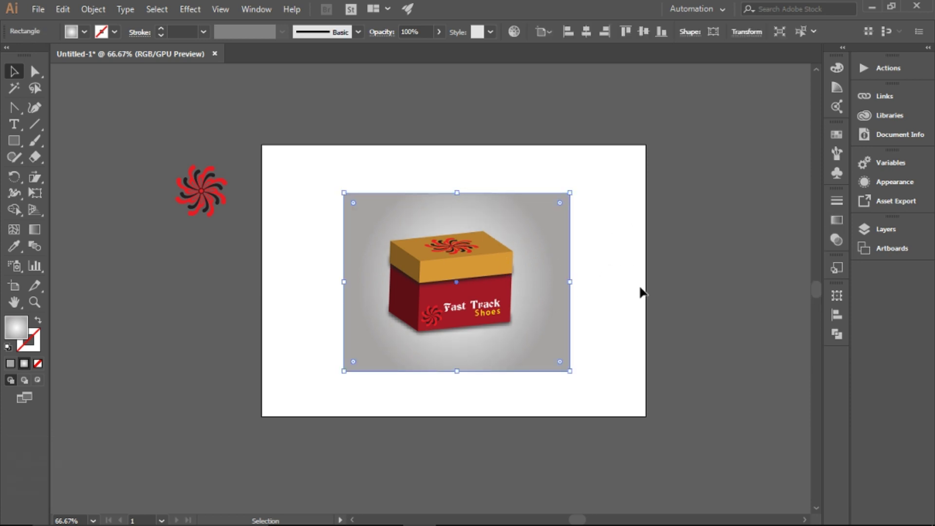
{"action": "left_click", "coordinate": [429, 283]}
{"action": "left_click", "coordinate": [541, 290]}
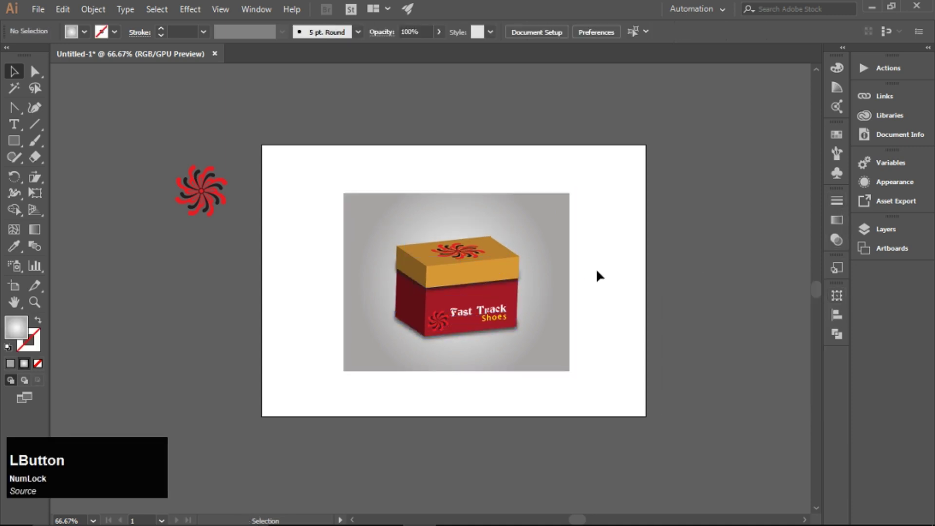
- Draw an unfilled inner rectangle framing the box and give its stroke a gradient
{"action": "left_click", "coordinate": [14, 174]}
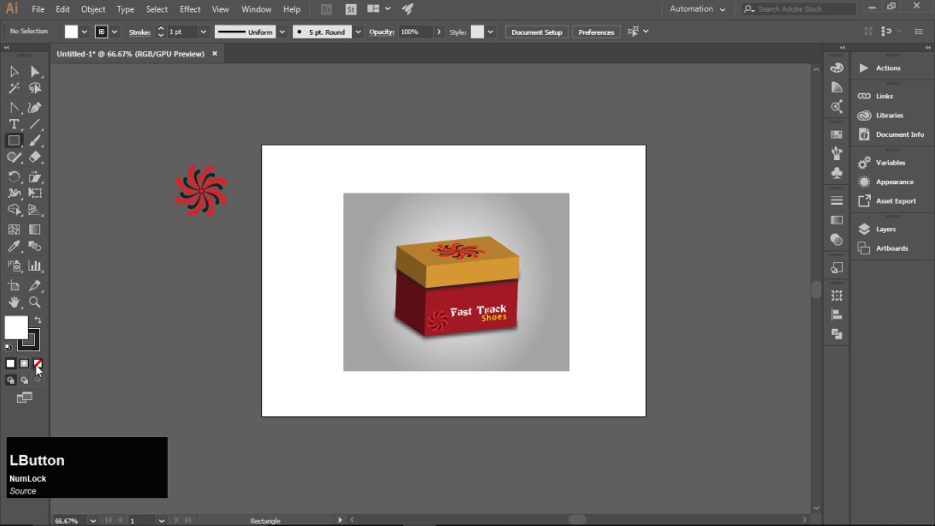
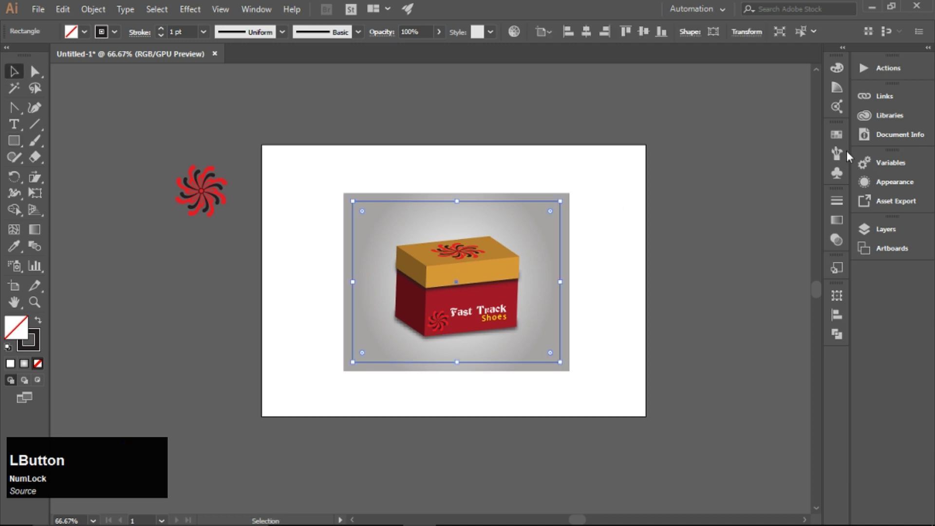
{"action": "left_click", "coordinate": [844, 226]}
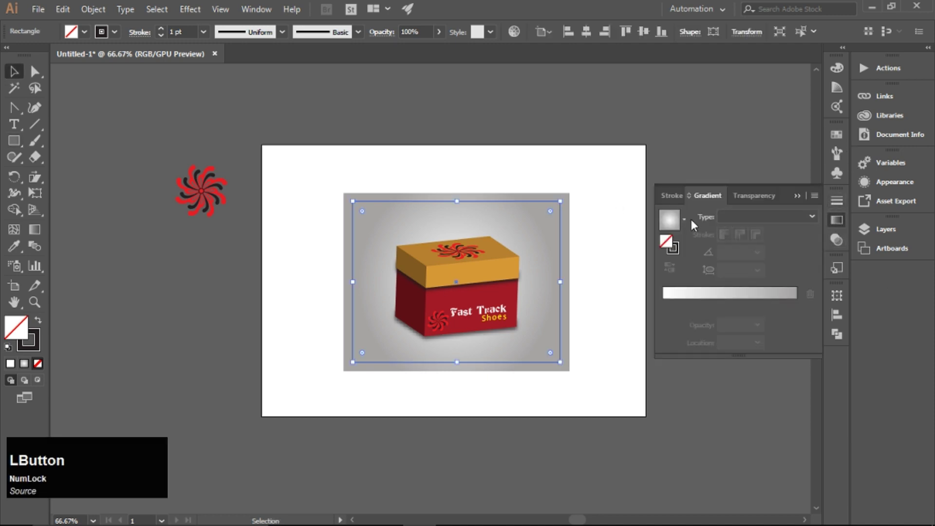
{"action": "key", "text": "ctrl+z"}
{"action": "left_click", "coordinate": [683, 250]}
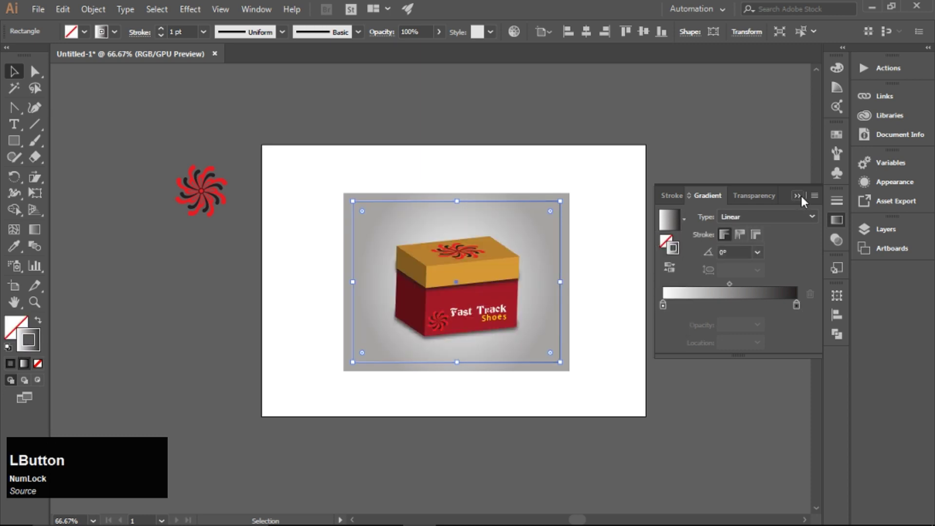